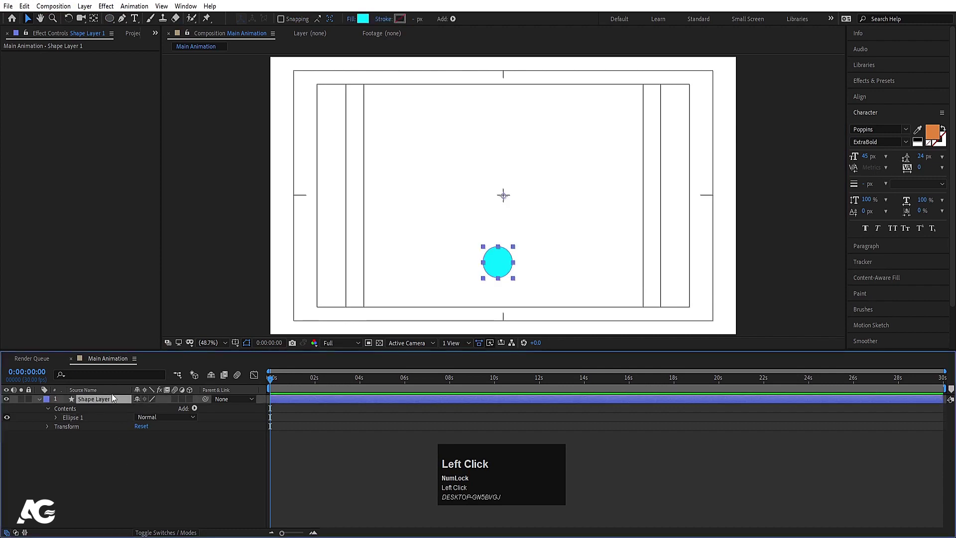
# Centre the black circle's anchor and nudge it into place at the bottom centre, scaled to 134%
pyautogui.press('ctrl+alt+Home')
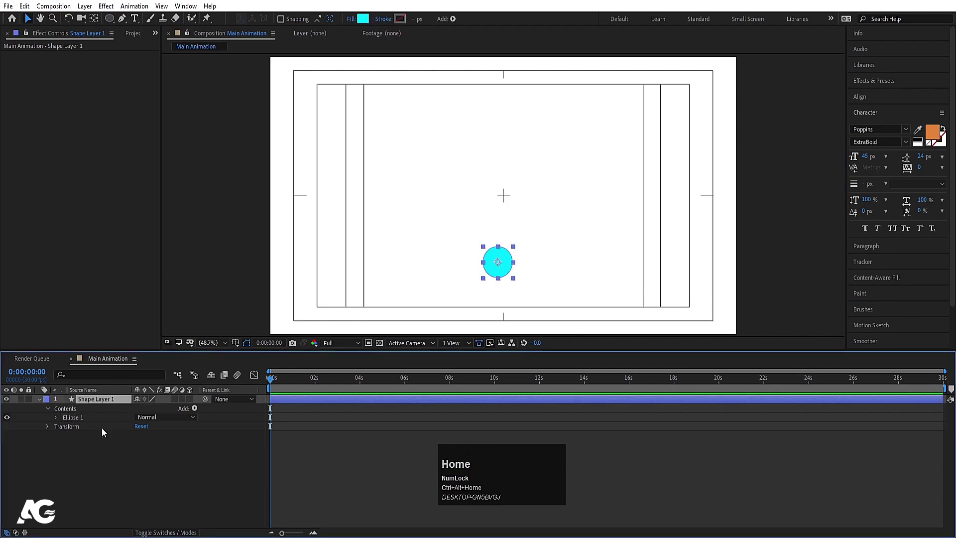
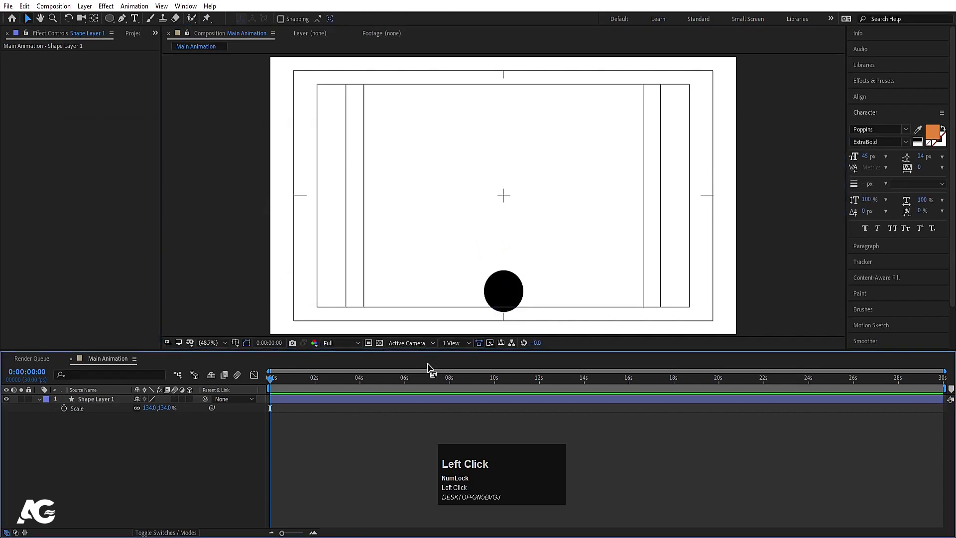
pyautogui.press('Right')
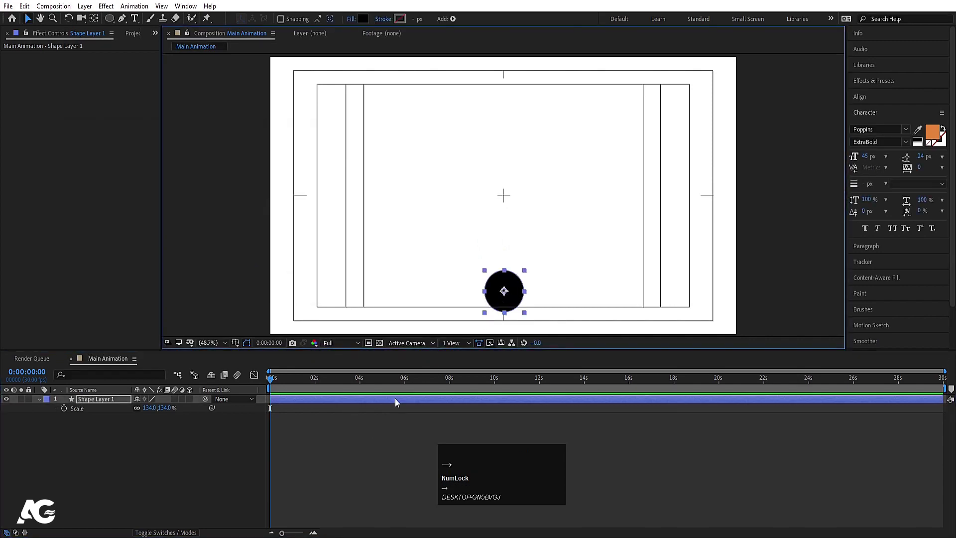
# Draw a wide black bar just above the circle, centre its anchor and deselect it
pyautogui.moveTo(363, 436); pyautogui.dragTo(107, 402)
pyautogui.press('ctrl+alt+Home')
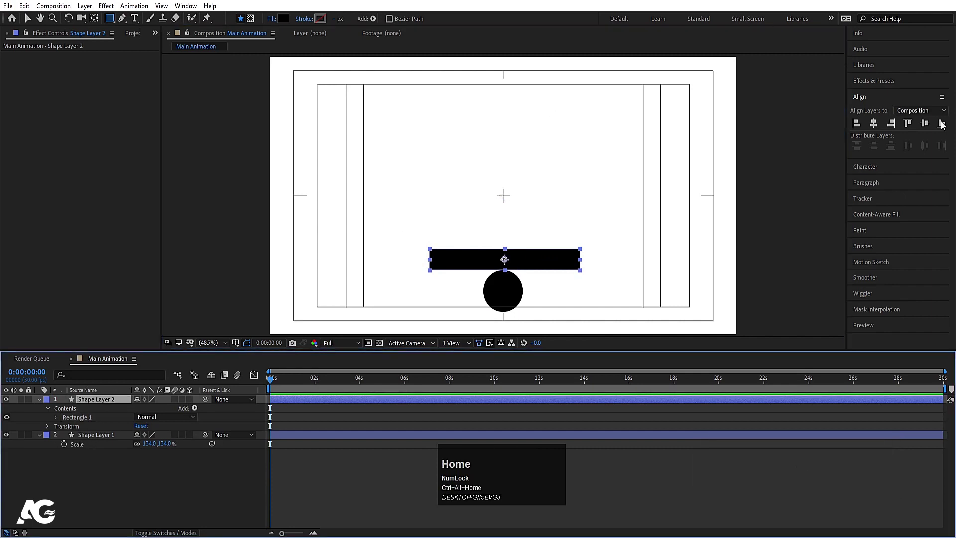
pyautogui.click(877, 128)
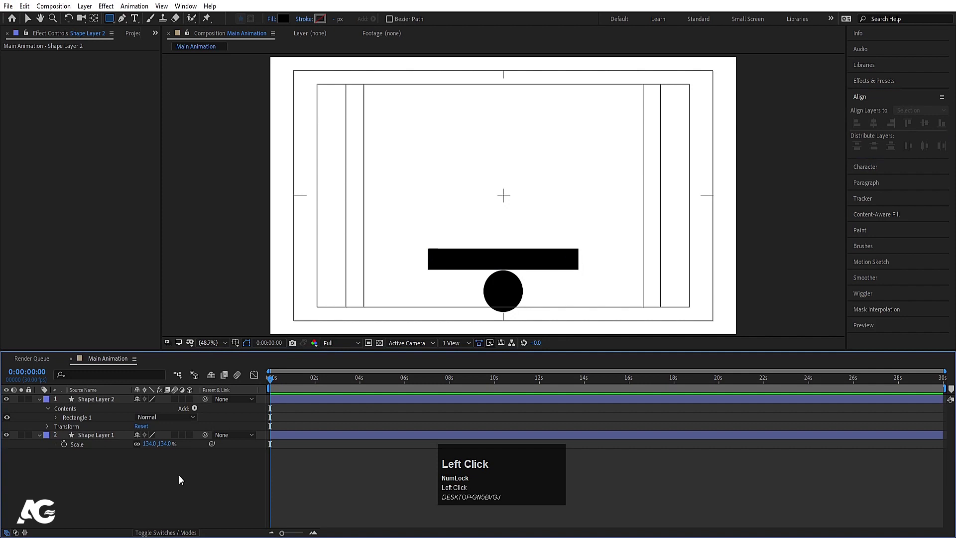
# Switch to the Pen tool and undo a stray first path point
pyautogui.press('u')
pyautogui.click(126, 20)
pyautogui.press('ctrl+z')
# Draw a black inverted triangle with the Pen tool, centre it and check its tip rests on the bar
pyautogui.click(108, 408)
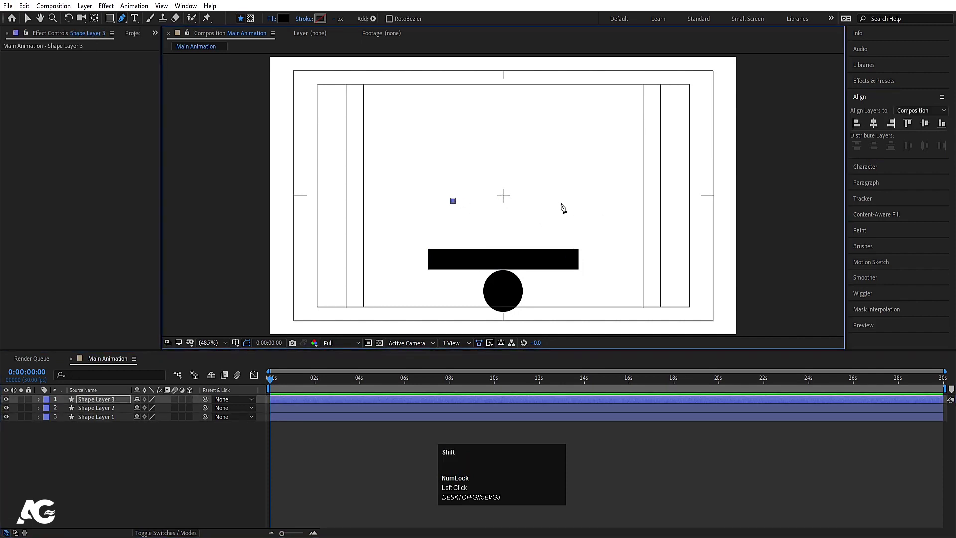
pyautogui.click(562, 203)
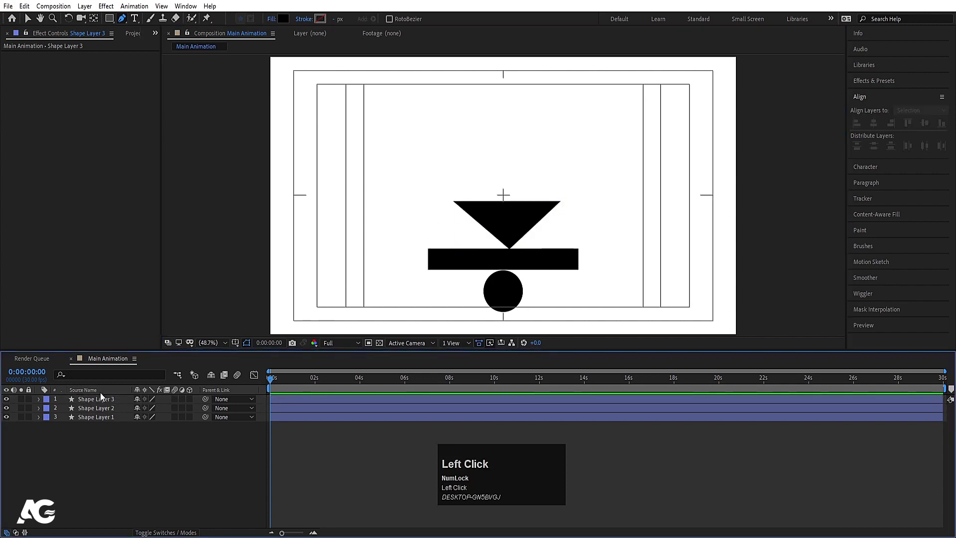
pyautogui.press('ctrl+alt+Home')
pyautogui.click(875, 129)
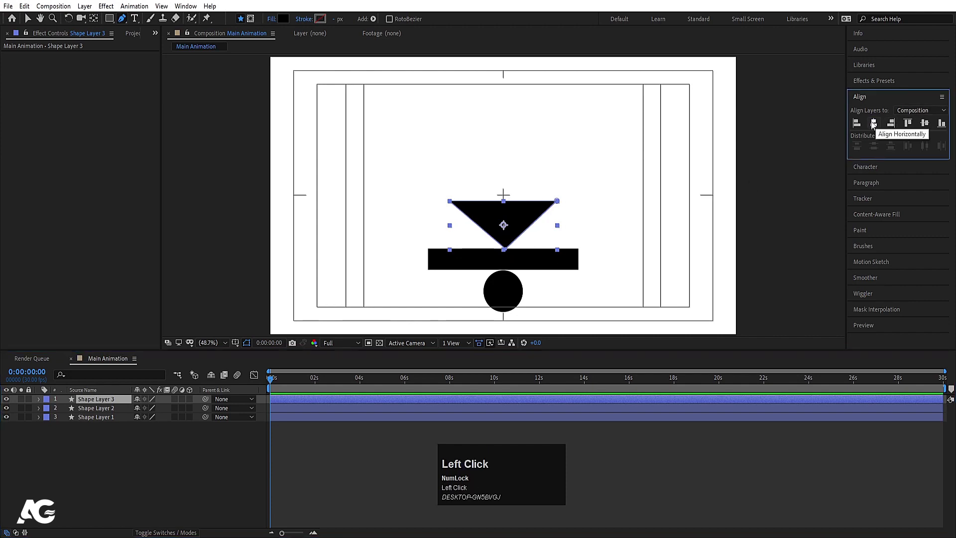
pyautogui.scroll(3)
pyautogui.click(497, 212)
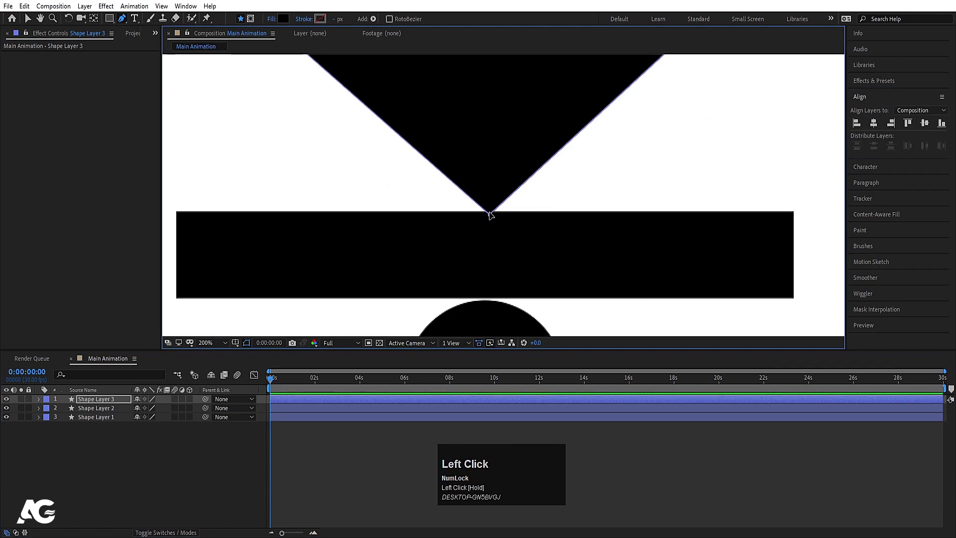
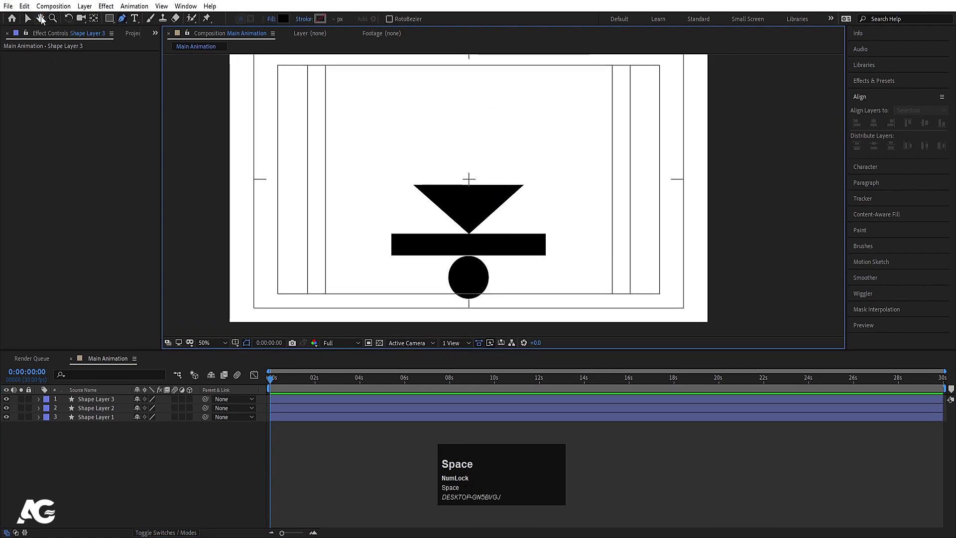
# Duplicate the bottom circle and place the copy on top of the triangle
pyautogui.click(29, 25)
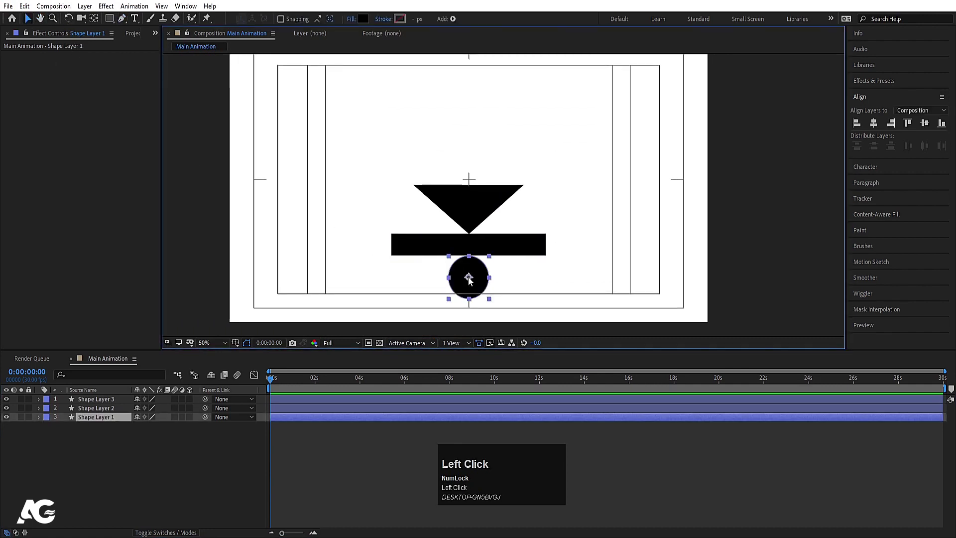
pyautogui.press('ctrl+d')
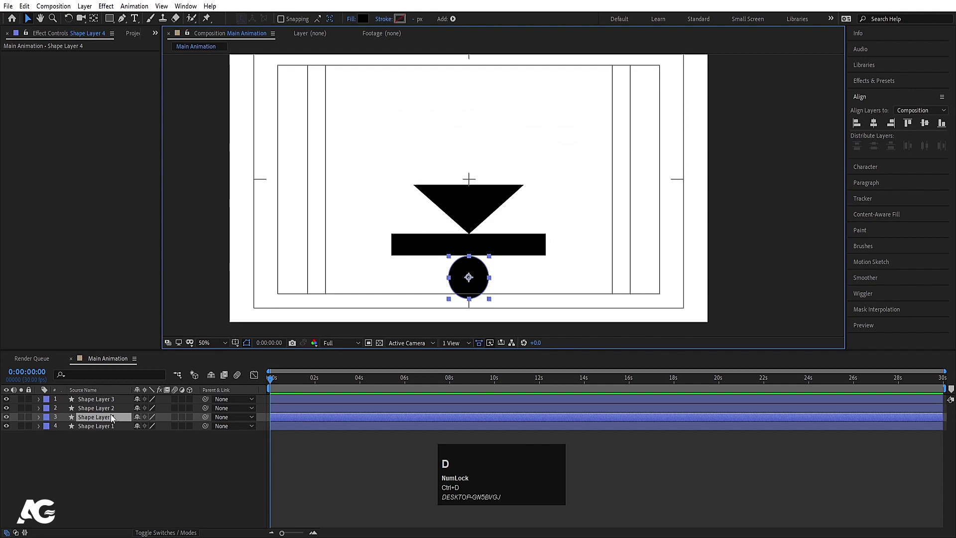
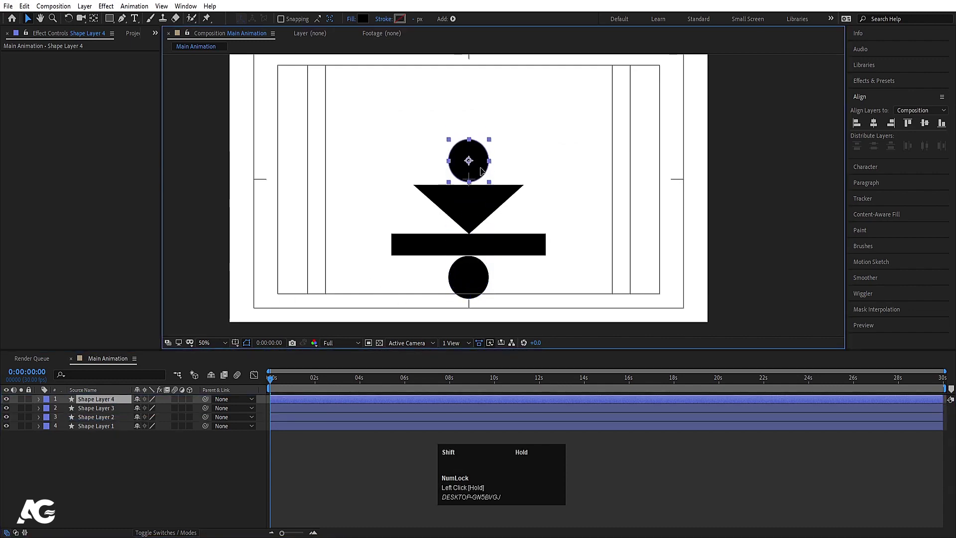
pyautogui.scroll(3)
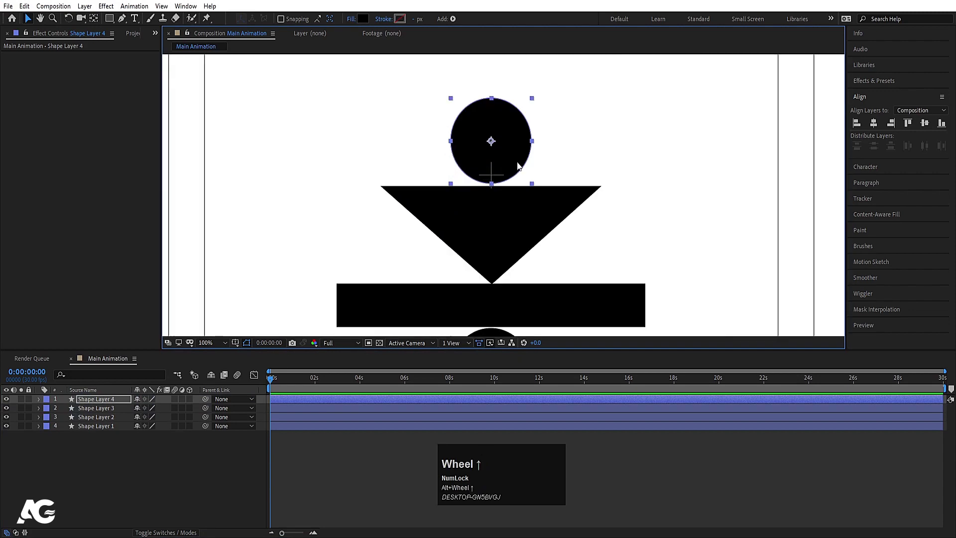
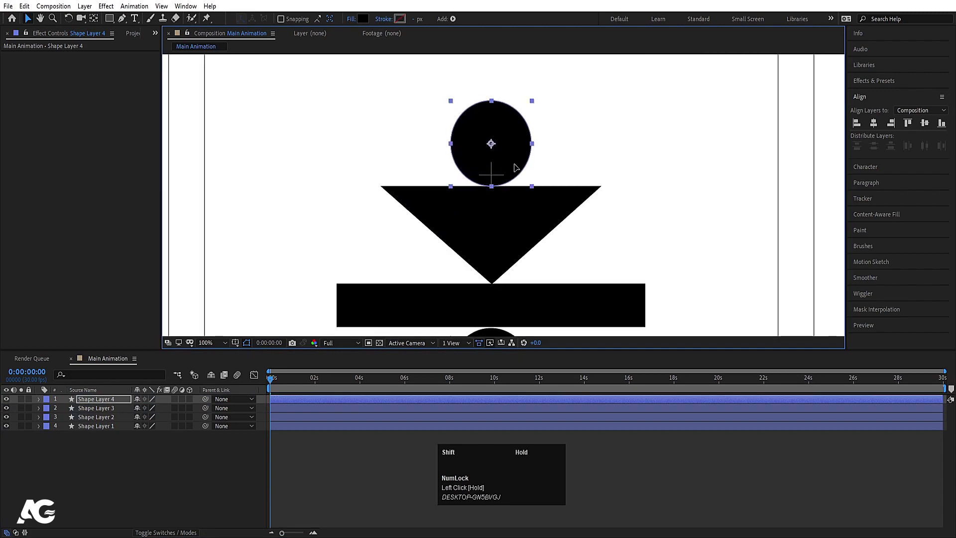
# Duplicate the wide bar and move the copy above the new circle at the top of the layer stack
pyautogui.click(492, 307)
pyautogui.scroll(-3)
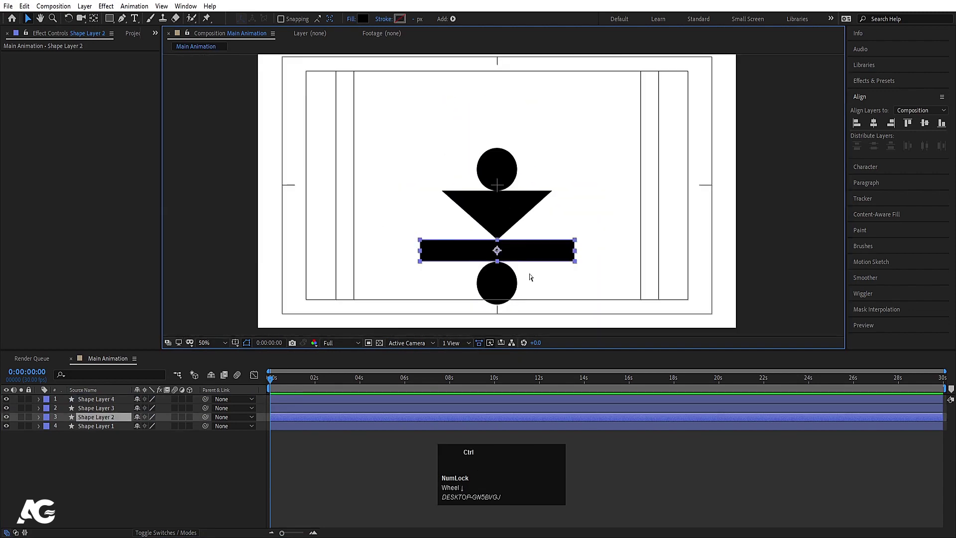
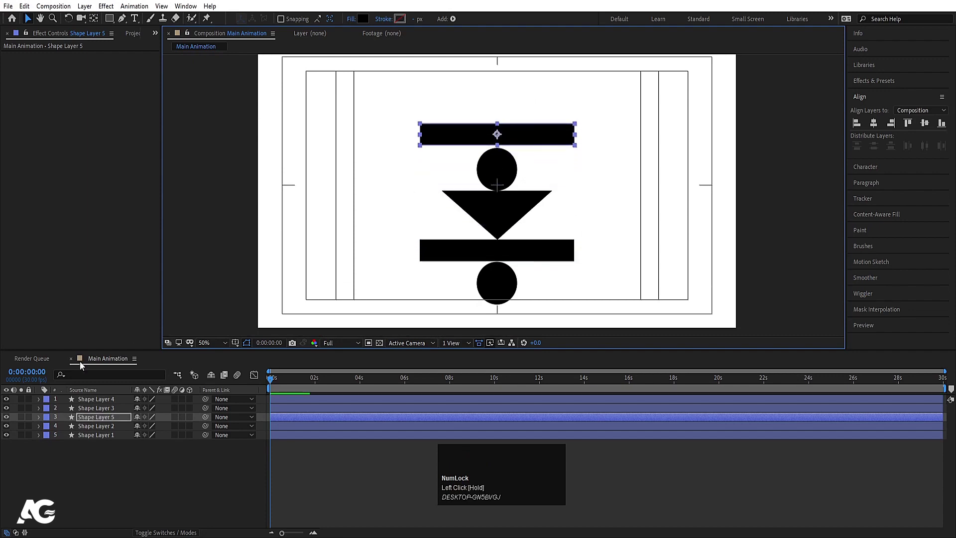
pyautogui.click(106, 419)
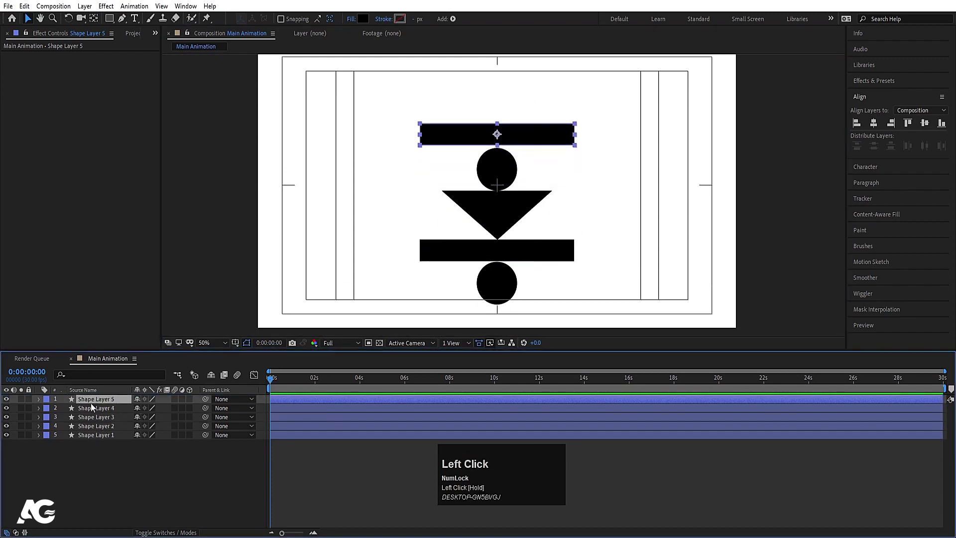
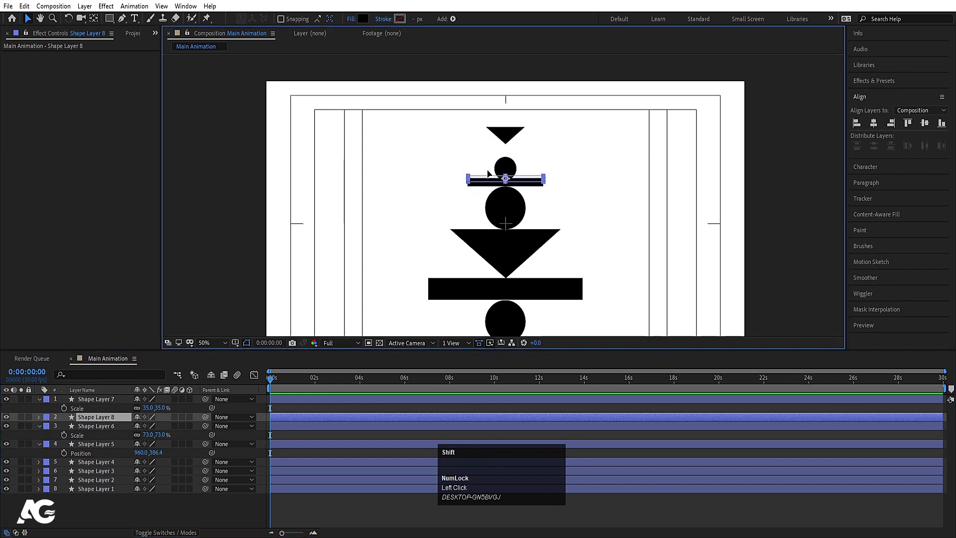
# Finish stacking the scaled-down copies on top, collapse their properties and select the lower wide bar
pyautogui.scroll(3)
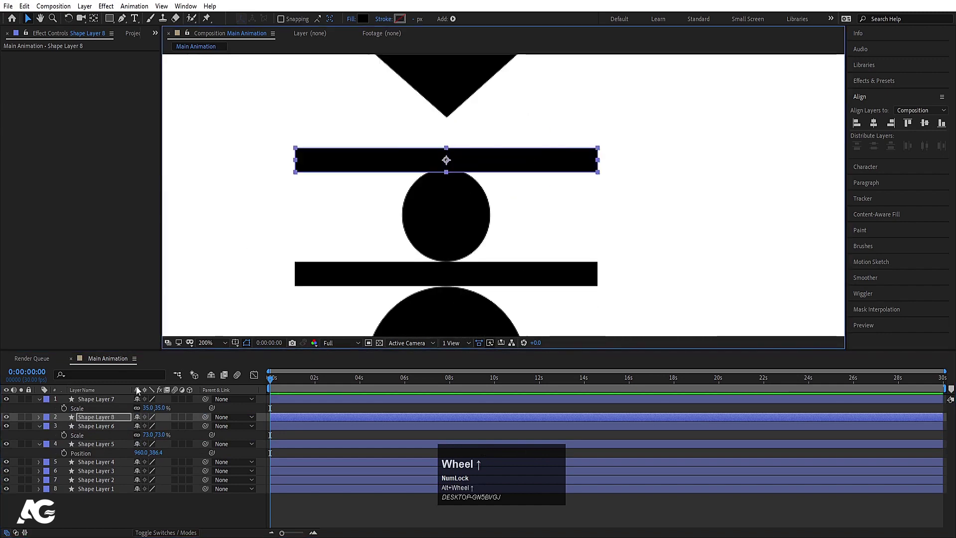
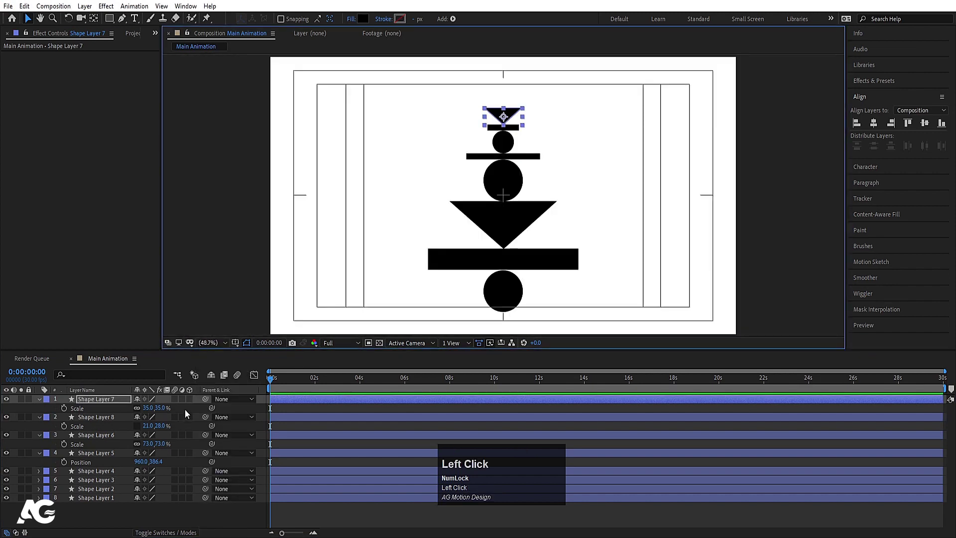
pyautogui.press('u')
pyautogui.click(509, 301)
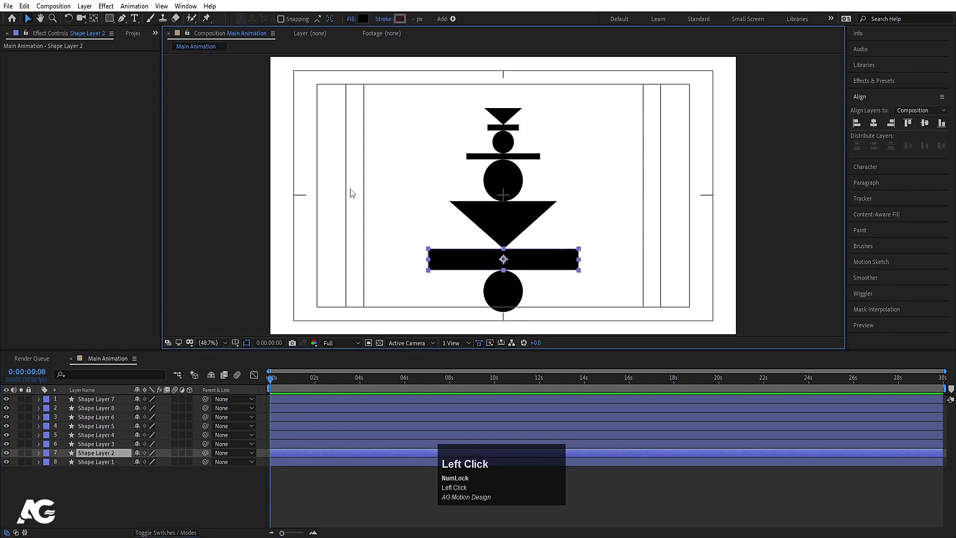
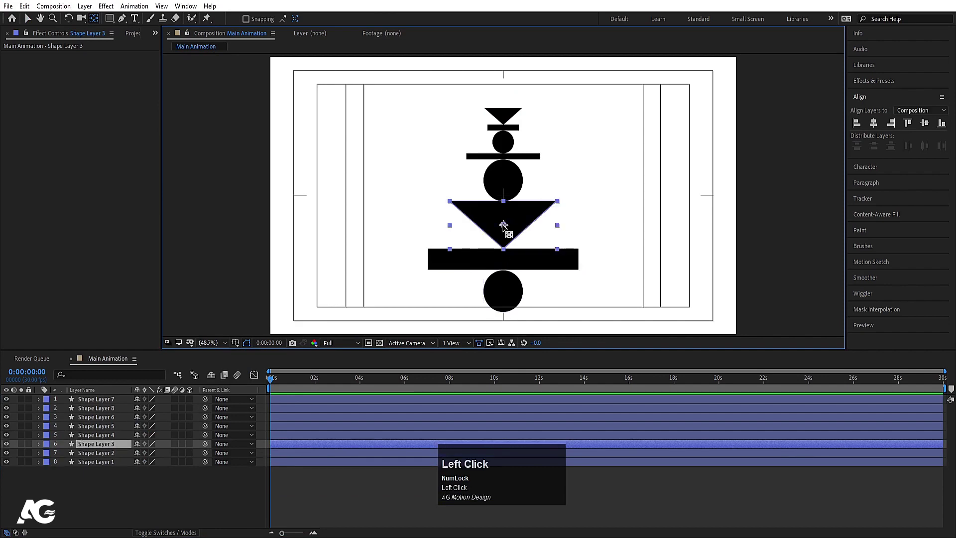
# Zoom out and nudge the upper circle and triangle flush so each shape touches its neighbour
pyautogui.scroll(3)
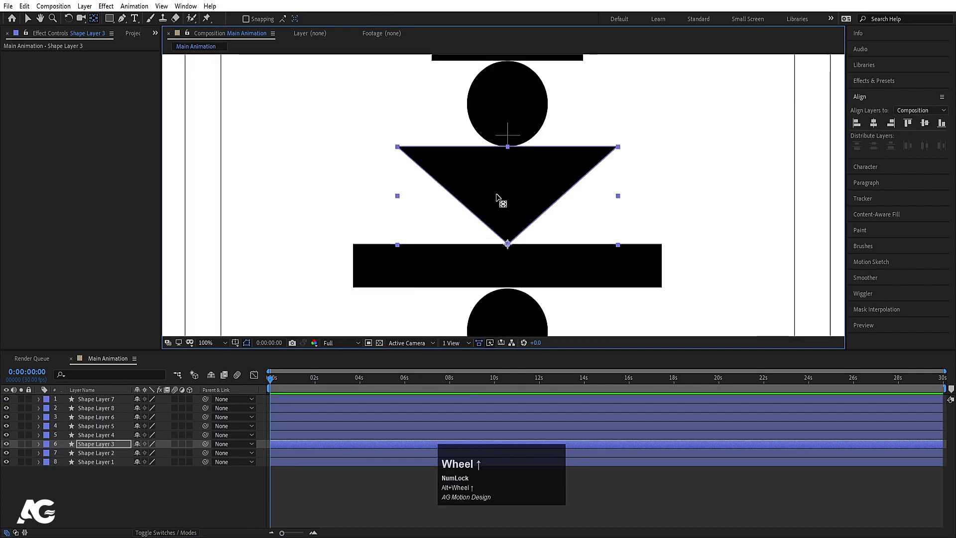
pyautogui.click(511, 136)
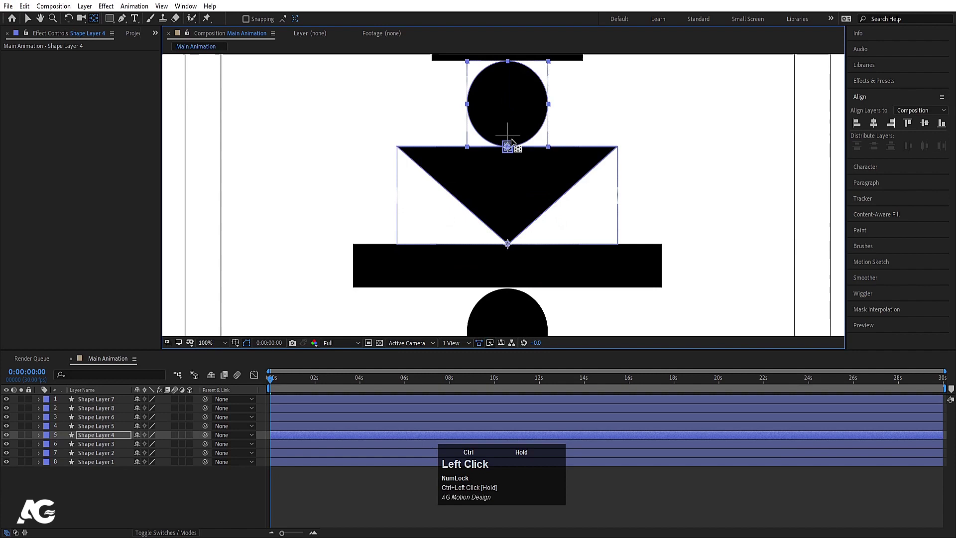
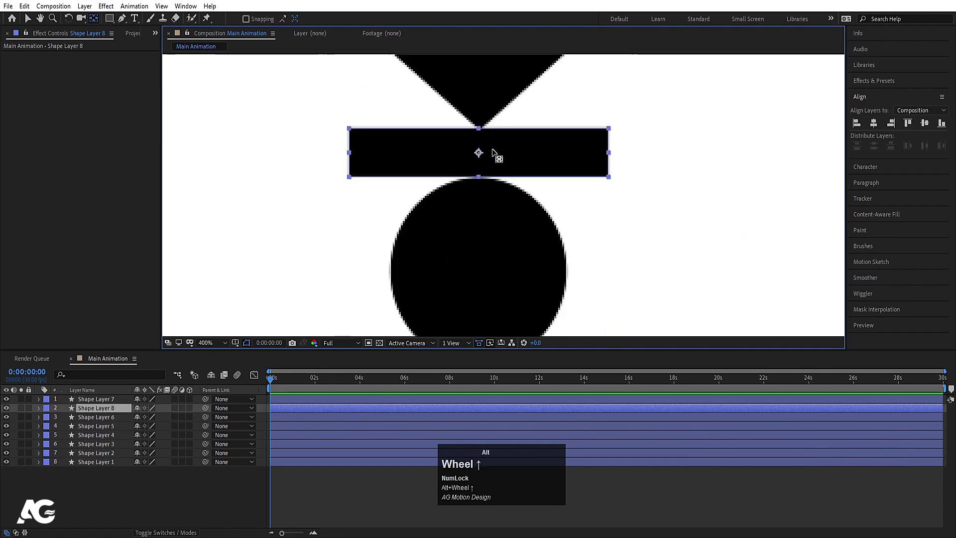
pyautogui.click(481, 153)
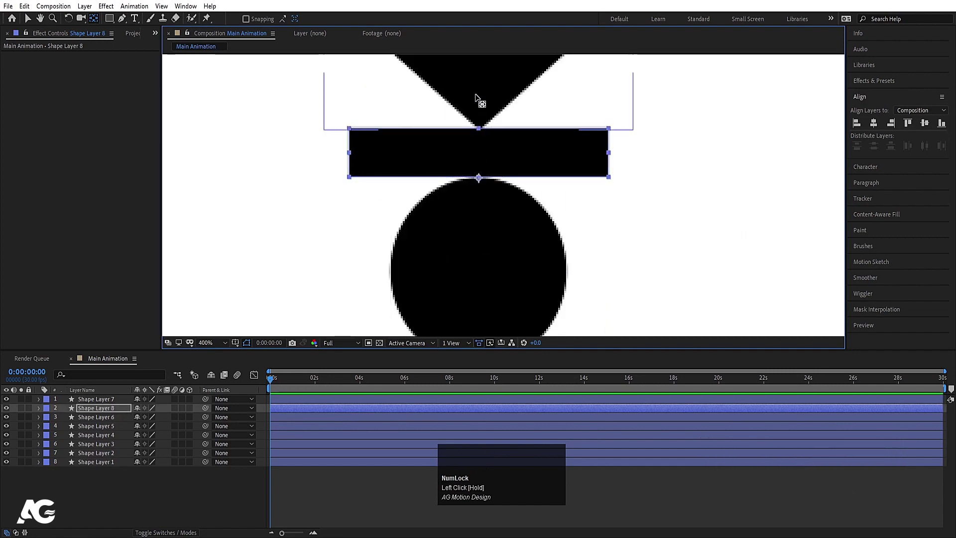
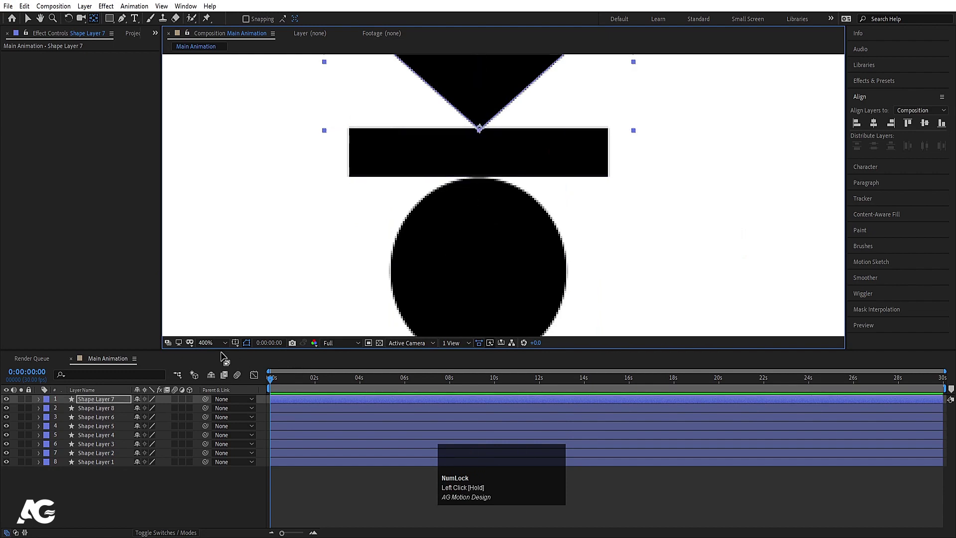
# Pick-whip the bar's layer to the bottom circle and reveal Shape Layer 1's Position
pyautogui.moveTo(207, 348); pyautogui.dragTo(107, 464)
pyautogui.press('p')
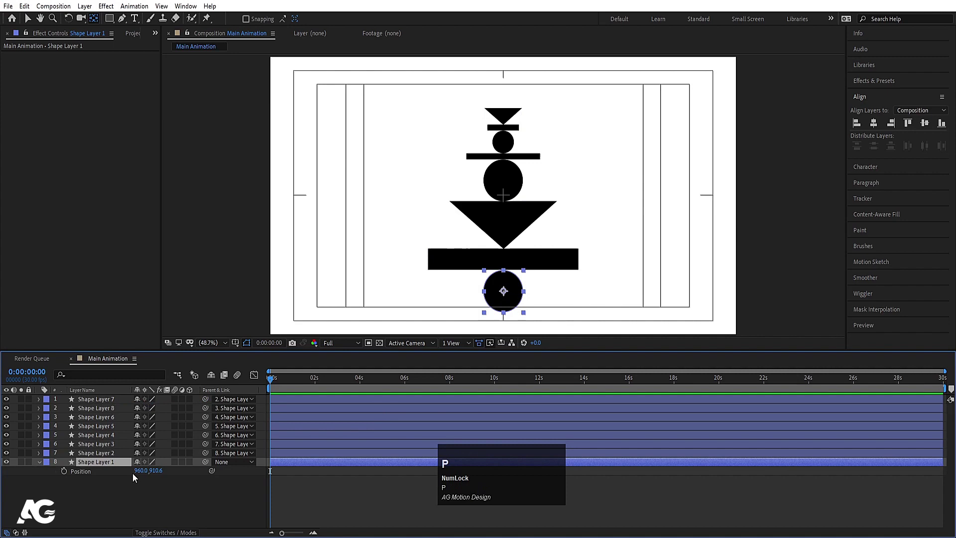
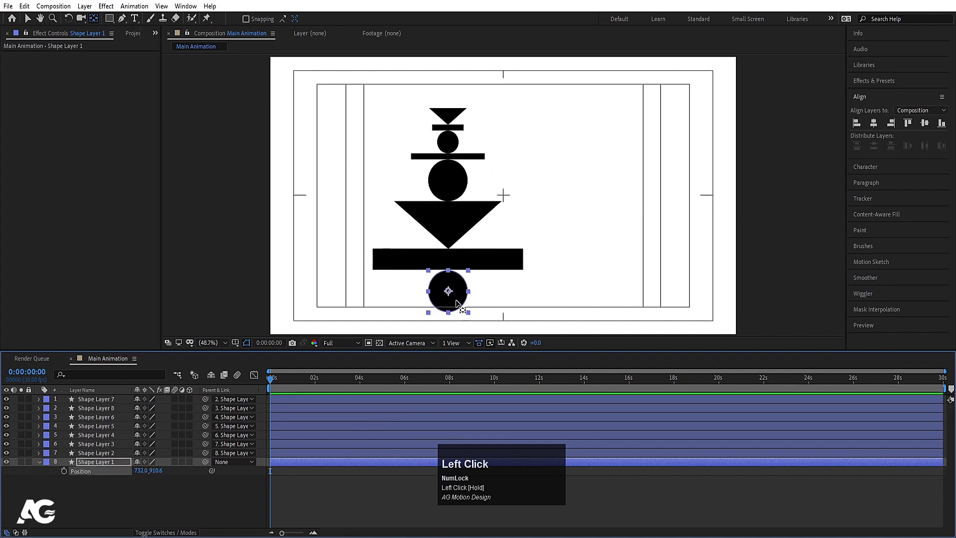
pyautogui.press('v')
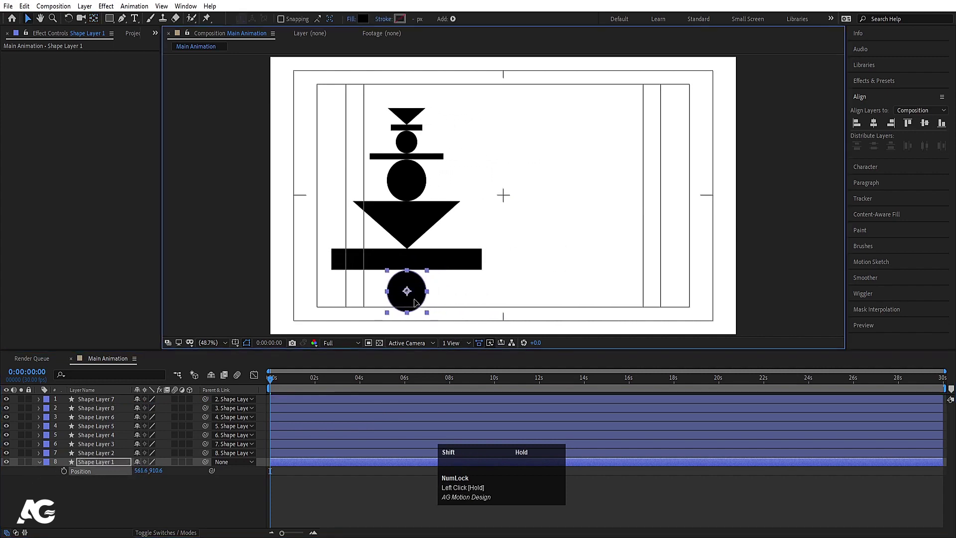
# Go to the start, shift the totem left and add a starting Position keyframe on Shape Layer 1
pyautogui.click(67, 477)
pyautogui.press('=')
pyautogui.write('==')
pyautogui.press('space')
pyautogui.moveTo(278, 382); pyautogui.dragTo(298, 384)
pyautogui.click(298, 383)
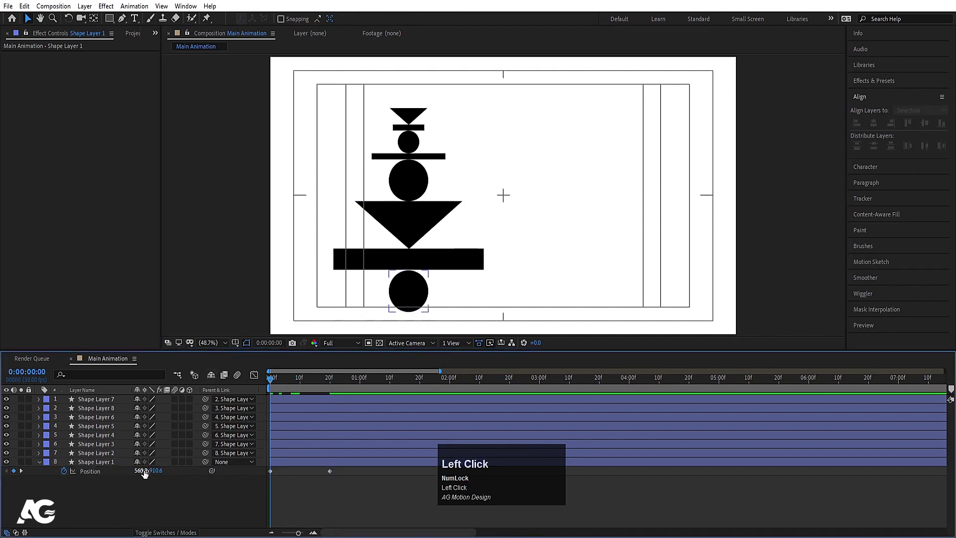
# Move later in time, push the totem to the right side and select both Position keyframes
pyautogui.press('space')
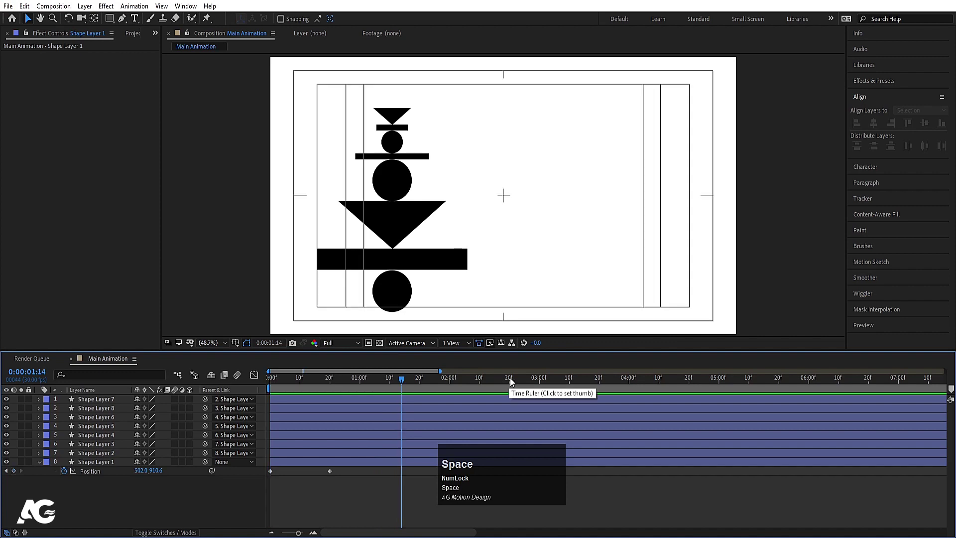
pyautogui.moveTo(507, 384); pyautogui.dragTo(454, 394)
pyautogui.press('k')
pyautogui.write('jj')
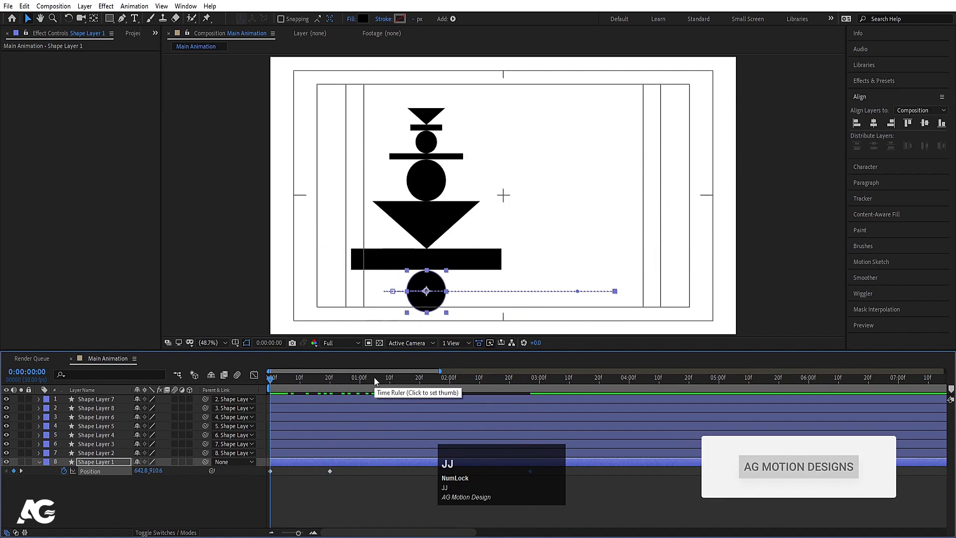
pyautogui.write('jjkk')
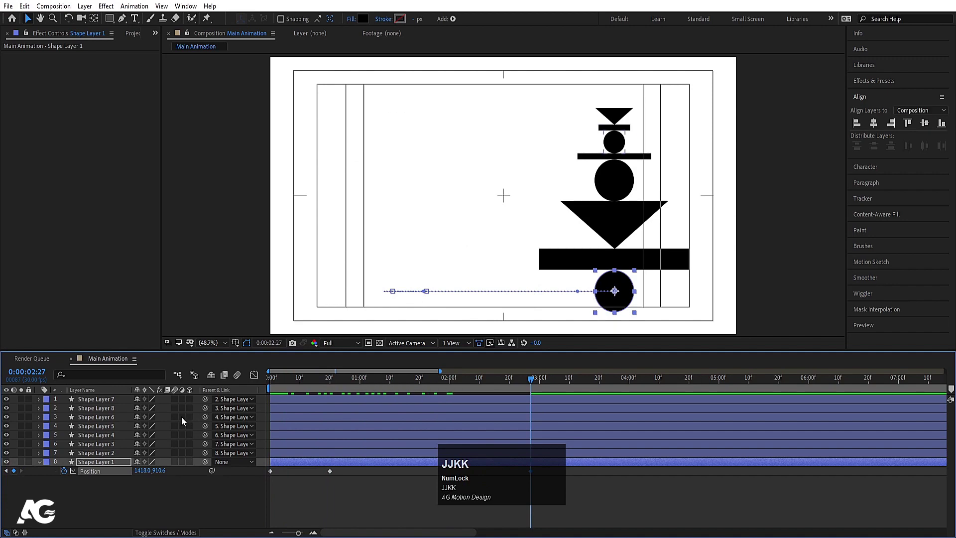
pyautogui.click(603, 382)
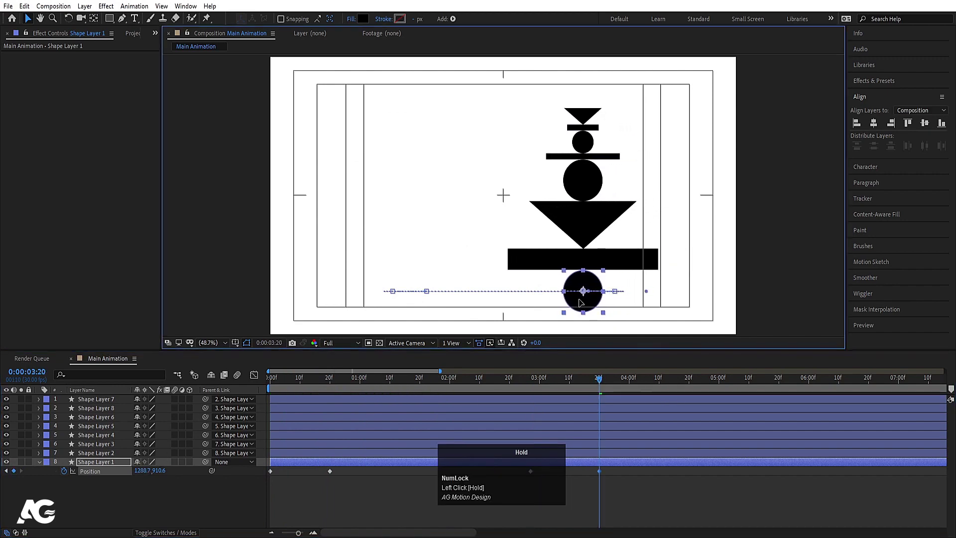
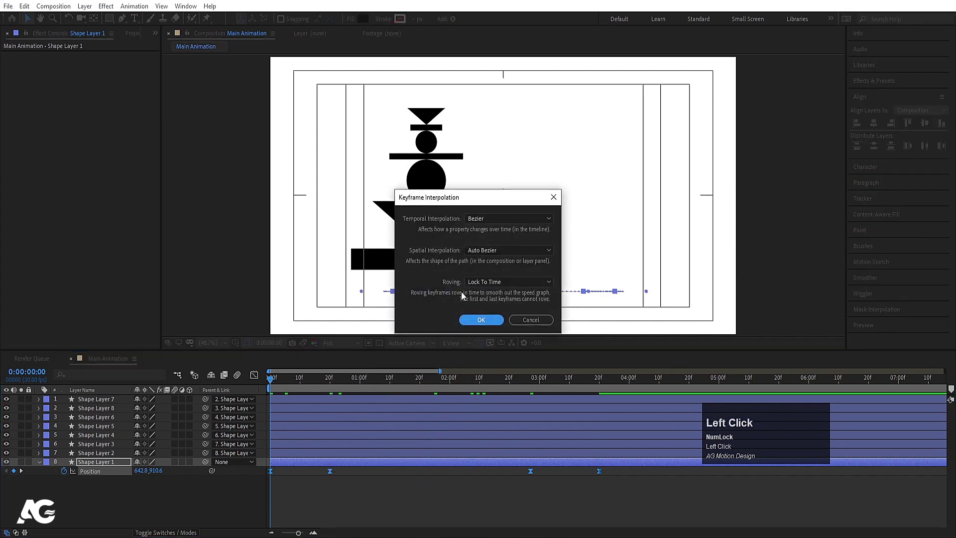
# Confirm the Keyframe Interpolation settings and preview the totem sliding across
pyautogui.press('space')
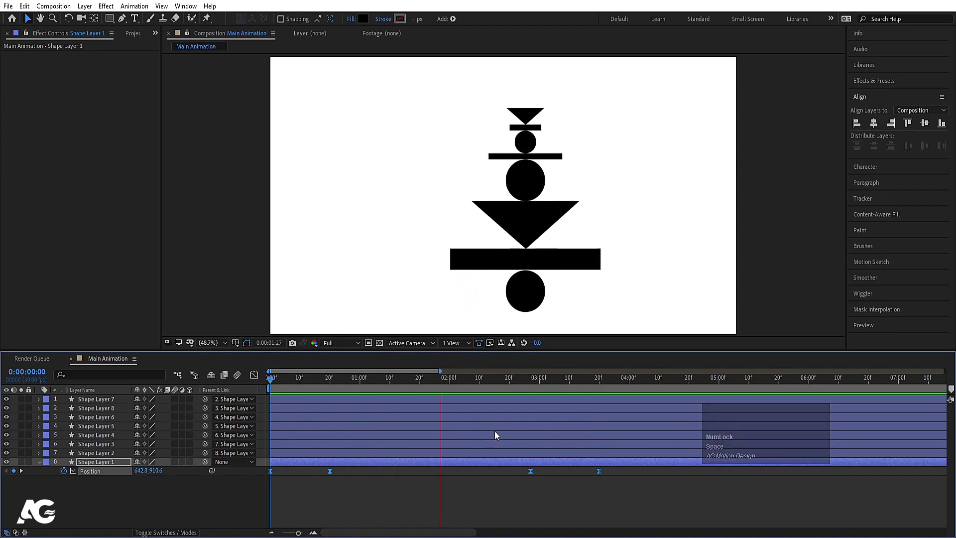
pyautogui.press('space')
pyautogui.moveTo(523, 479); pyautogui.dragTo(288, 392)
pyautogui.press('space')
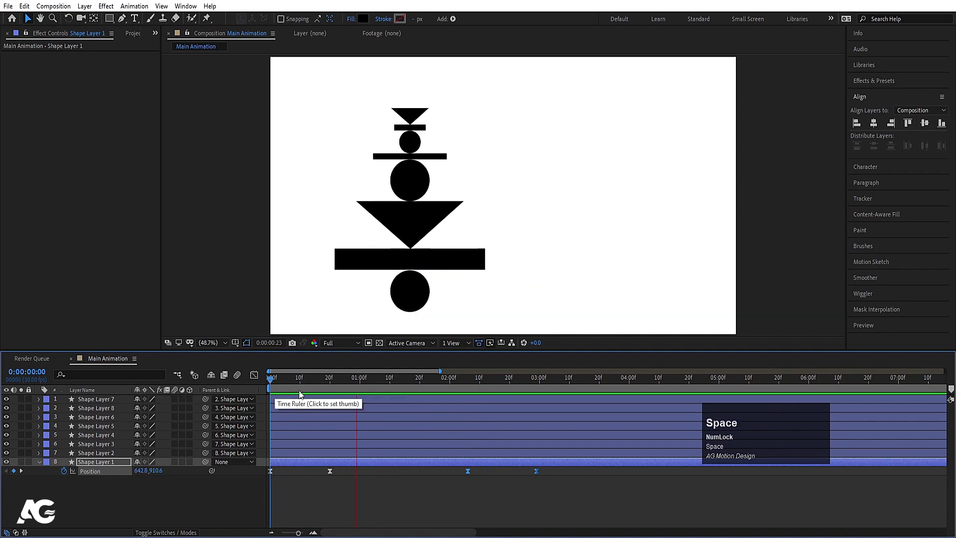
pyautogui.press('space')
# Select Shape Layers 2–8, all the shapes above the bottom circle
pyautogui.click(281, 377)
pyautogui.click(105, 407)
# Reveal Rotation on the seven upper shapes and keyframe a tilt of about +12° at frame 17
pyautogui.press('r')
pyautogui.scroll(-3)
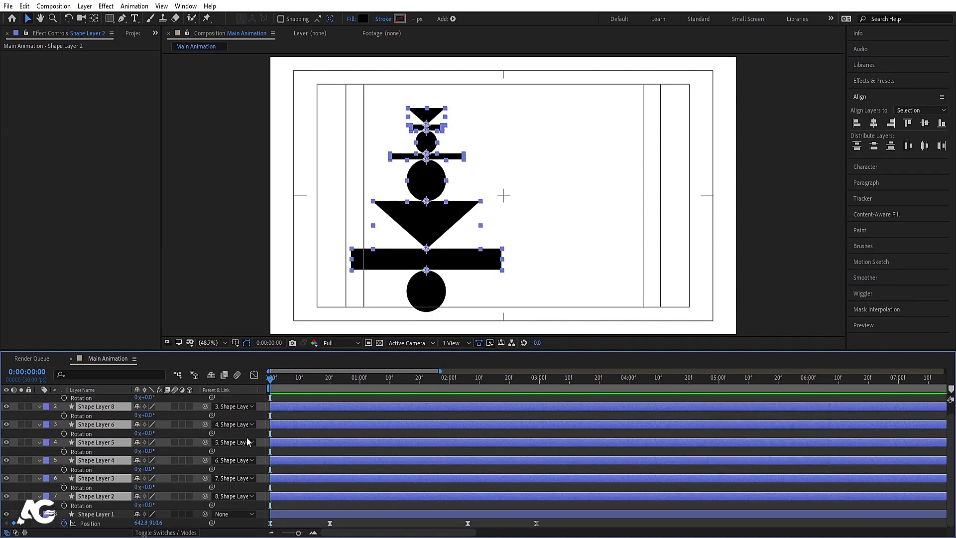
pyautogui.scroll(-3)
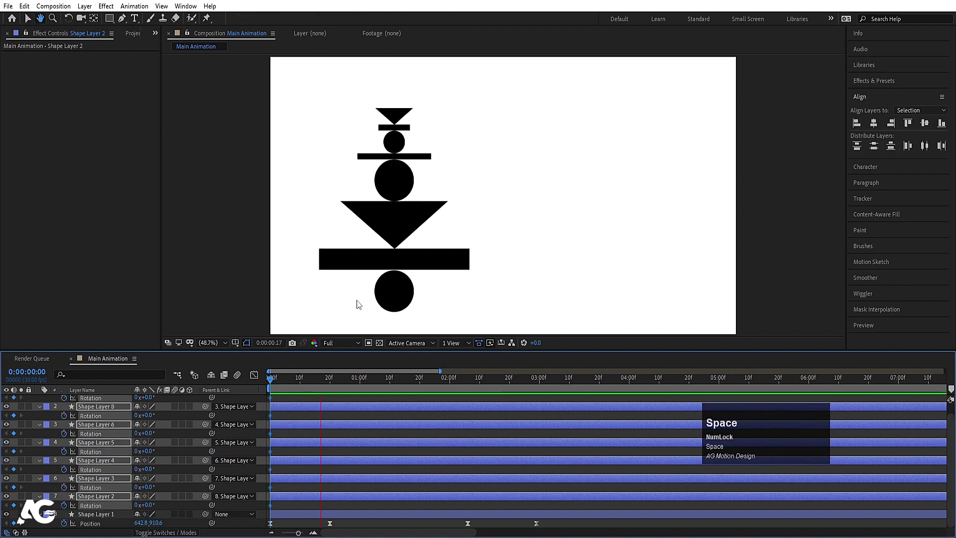
pyautogui.moveTo(76, 25); pyautogui.dragTo(326, 507)
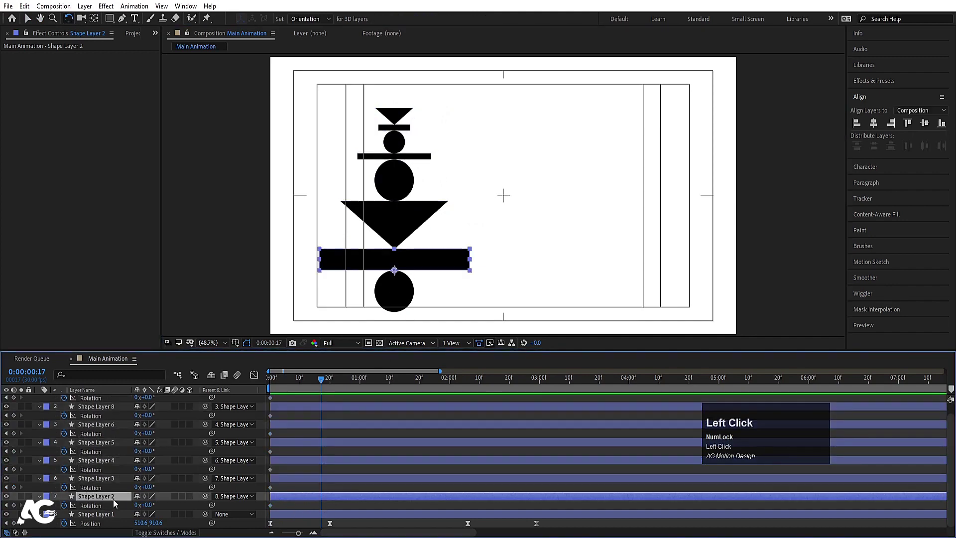
pyautogui.scroll(3)
pyautogui.click(103, 402)
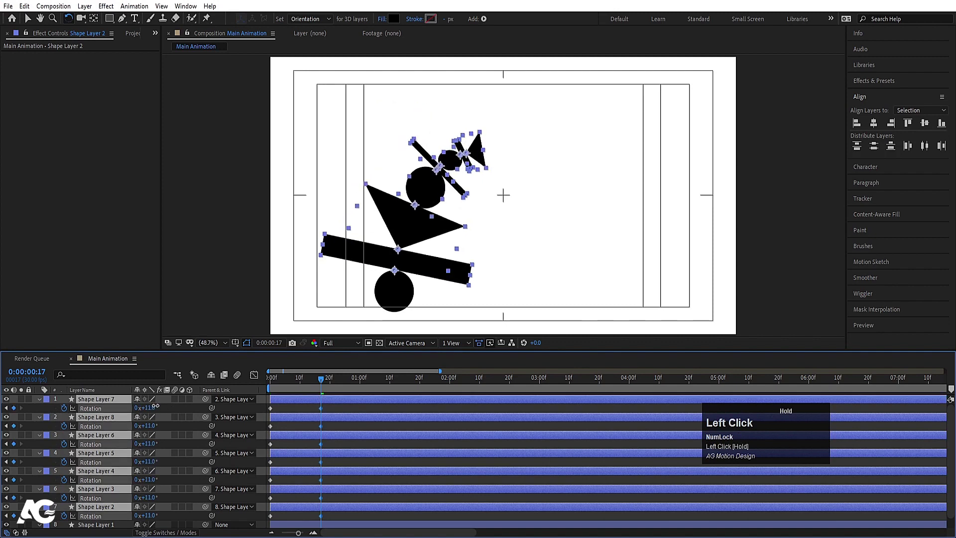
pyautogui.scroll(-3)
pyautogui.click(294, 393)
pyautogui.press('space')
# Add a later -12° Rotation keyframe and Easy Ease the wobble keyframes
pyautogui.click(325, 506)
pyautogui.press('space')
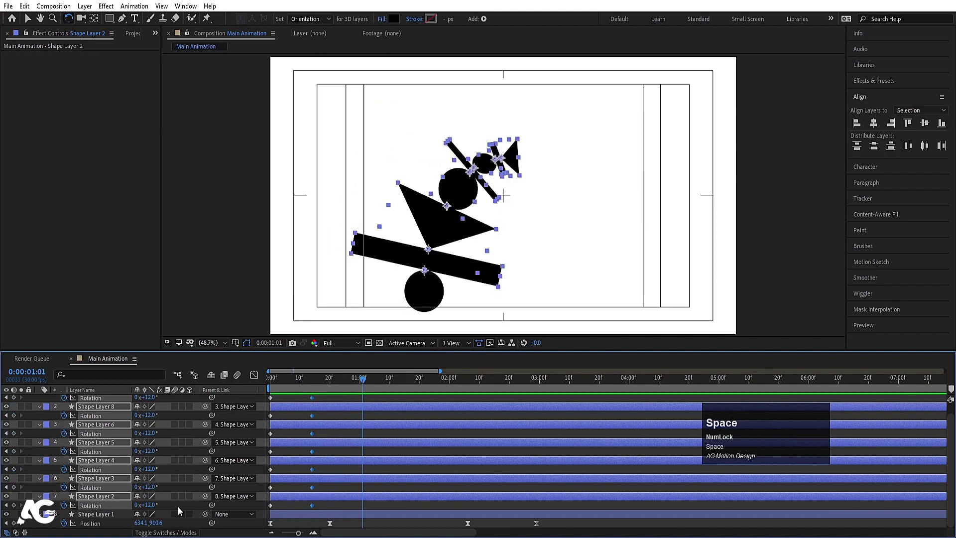
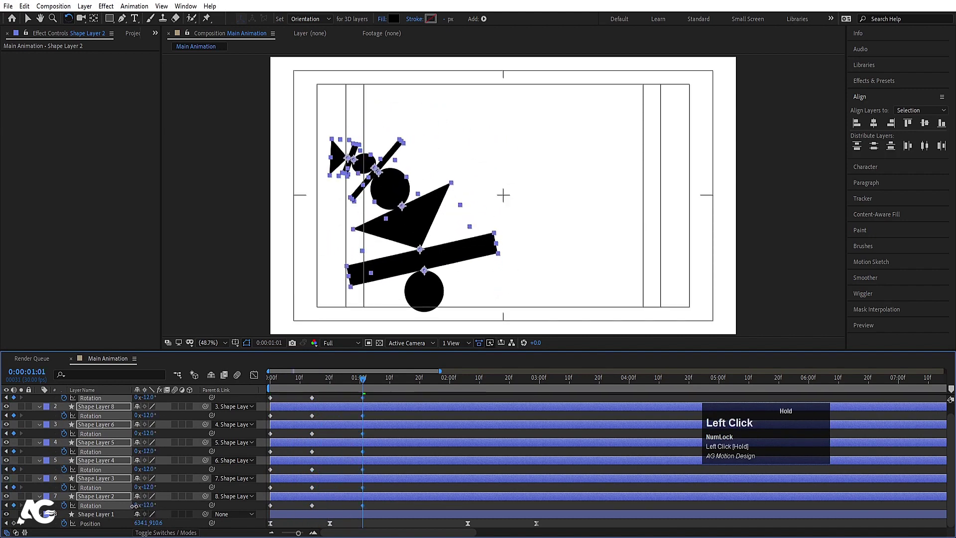
pyautogui.press('space')
pyautogui.click(378, 508)
pyautogui.press('F9')
pyautogui.click(294, 383)
pyautogui.press('space')
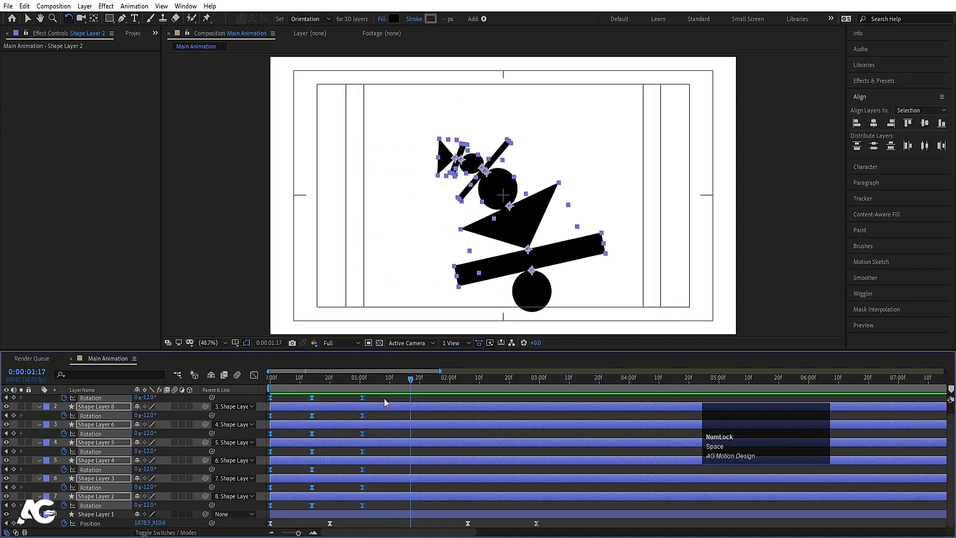
# Scrub and play back the wobble as the totem slides
pyautogui.moveTo(366, 417); pyautogui.dragTo(383, 508)
pyautogui.moveTo(383, 509); pyautogui.dragTo(253, 386)
pyautogui.press('space')
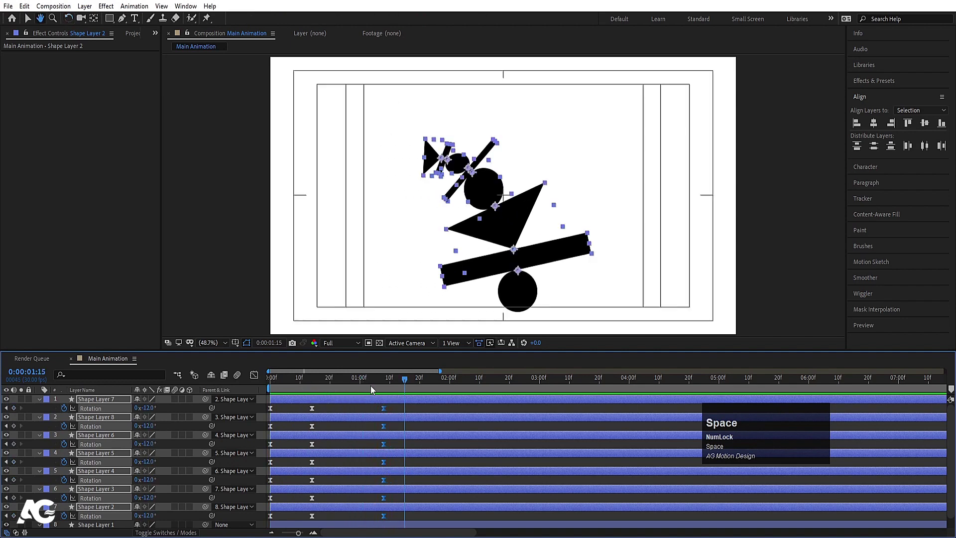
pyautogui.scroll(-3)
pyautogui.click(432, 382)
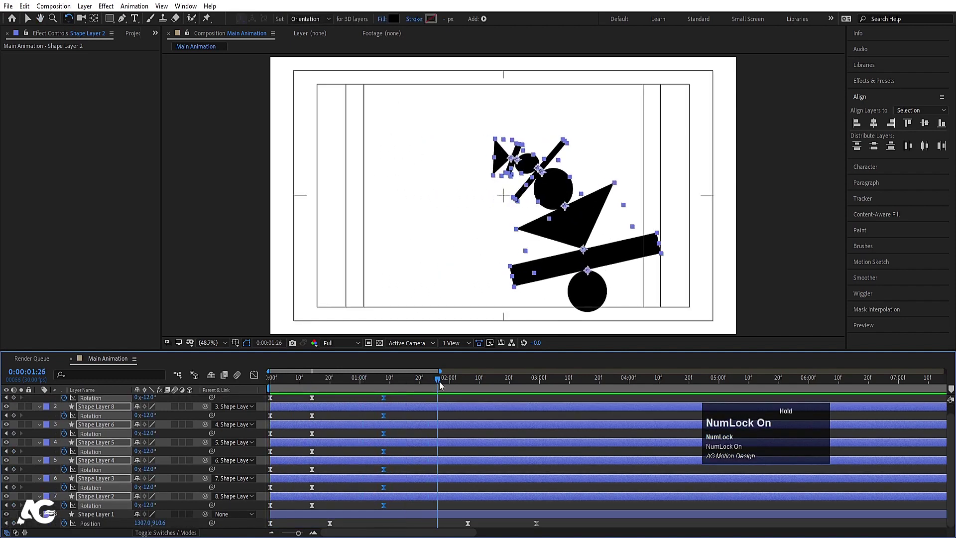
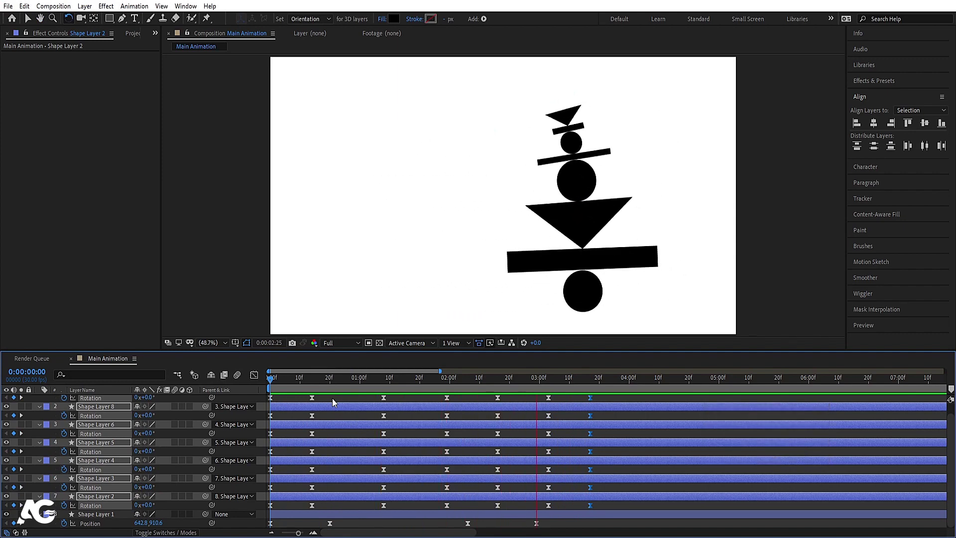
# Stop playback, return the playhead to frame 0 and zoom the timeline in on the first frames
pyautogui.press('space')
pyautogui.click(325, 385)
pyautogui.press('=')
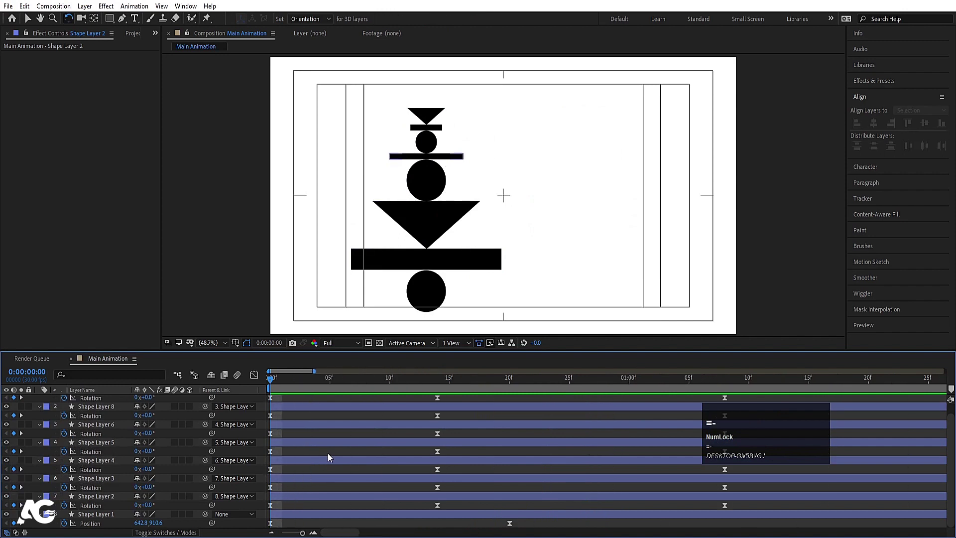
# From frame 5, shift each successive shape layer's Rotation keyframes a few frames later up the stack
pyautogui.write('=--')
pyautogui.click(304, 383)
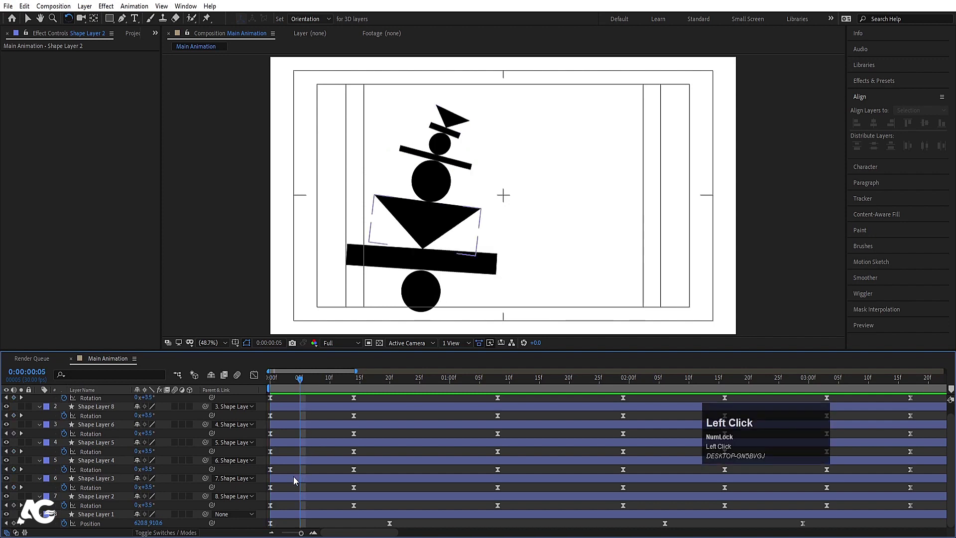
pyautogui.press('[')
pyautogui.click(332, 384)
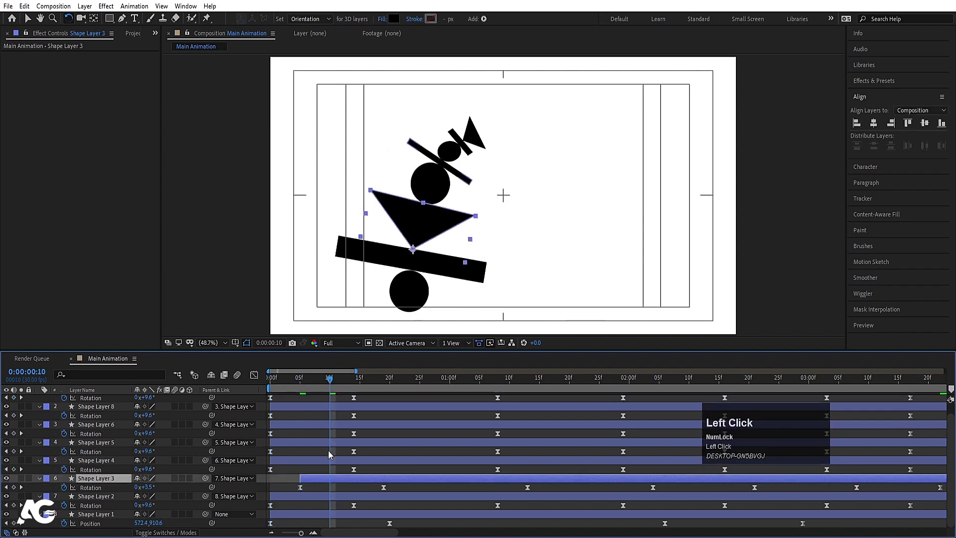
pyautogui.press('[')
pyautogui.click(364, 381)
pyautogui.press('[')
pyautogui.click(392, 383)
pyautogui.press('[')
pyautogui.click(421, 385)
pyautogui.press('[')
pyautogui.scroll(3)
pyautogui.click(451, 385)
pyautogui.press('[')
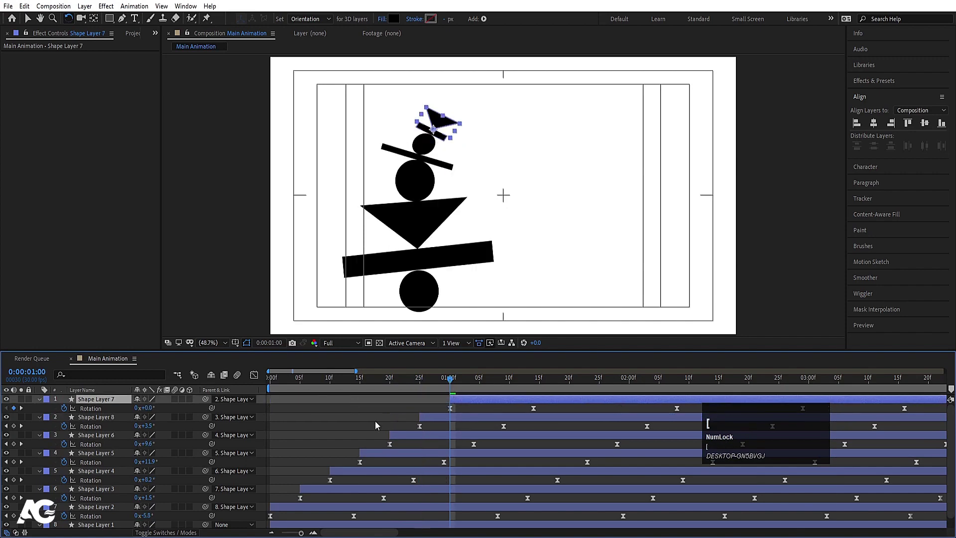
# Select all shape layers, preview the rippling wobble from the start, then collapse the layer properties
pyautogui.click(293, 384)
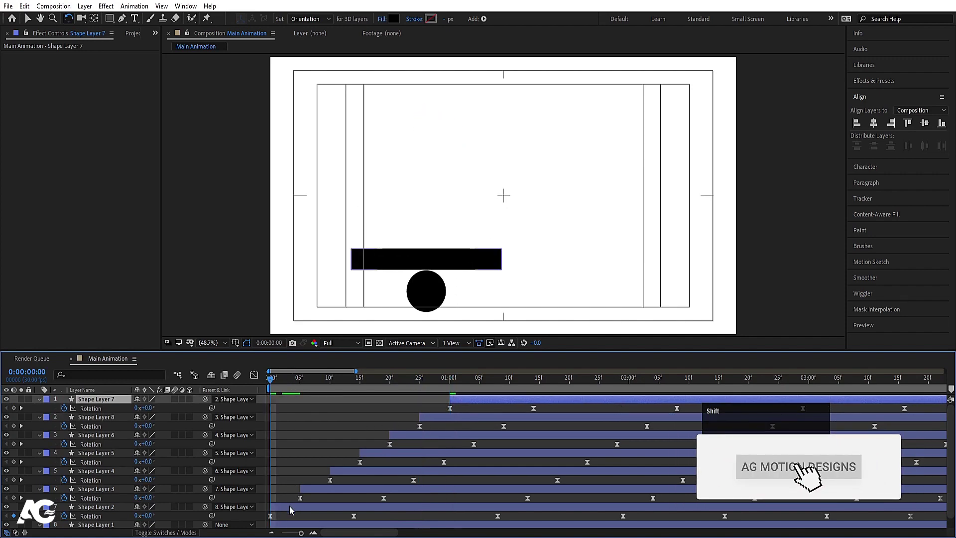
pyautogui.press('alt+[')
pyautogui.press('space')
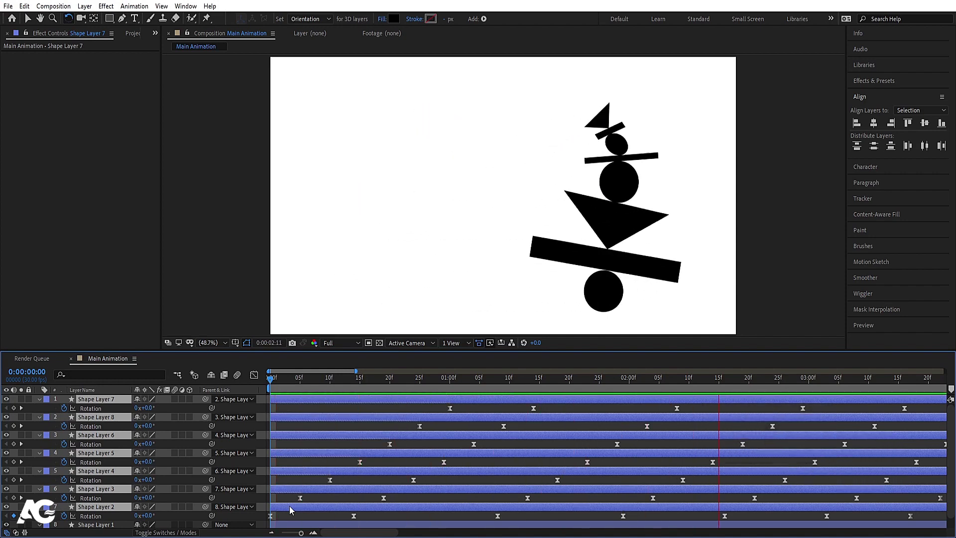
pyautogui.press('space')
pyautogui.press('-')
pyautogui.write('--')
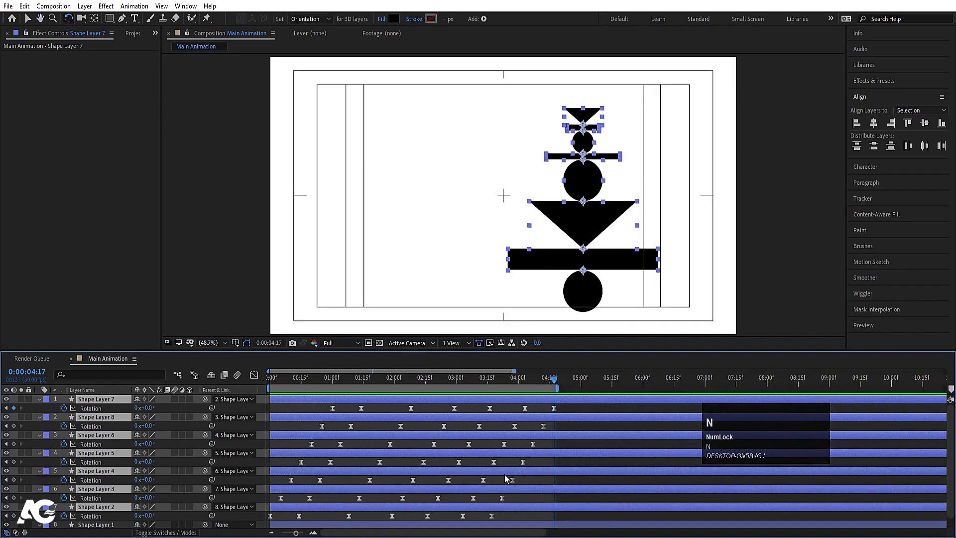
pyautogui.press('space')
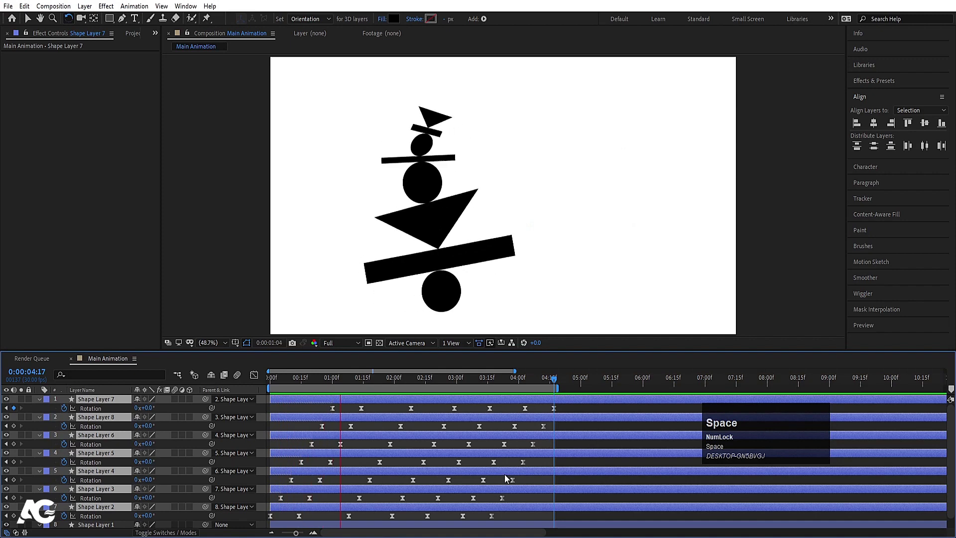
pyautogui.press('space')
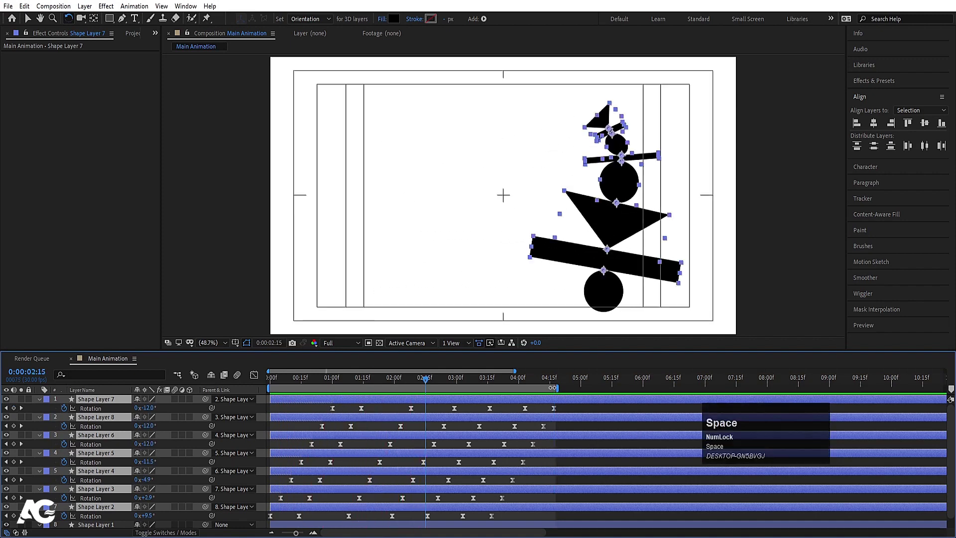
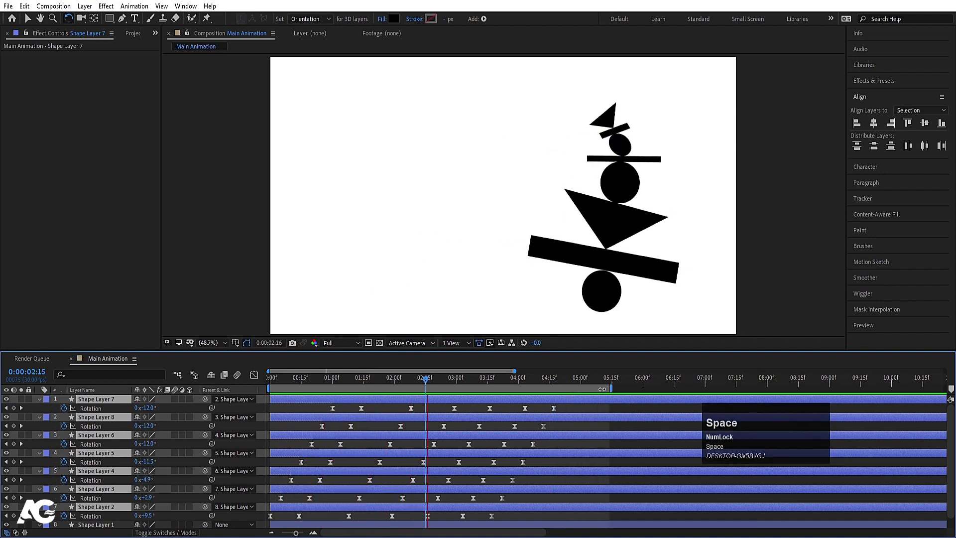
pyautogui.click(581, 409)
pyautogui.press('u')
pyautogui.click(430, 383)
# After a quick preview, draw a wide black rectangle bar along the composition's bottom edge as a new shape layer
pyautogui.press('space')
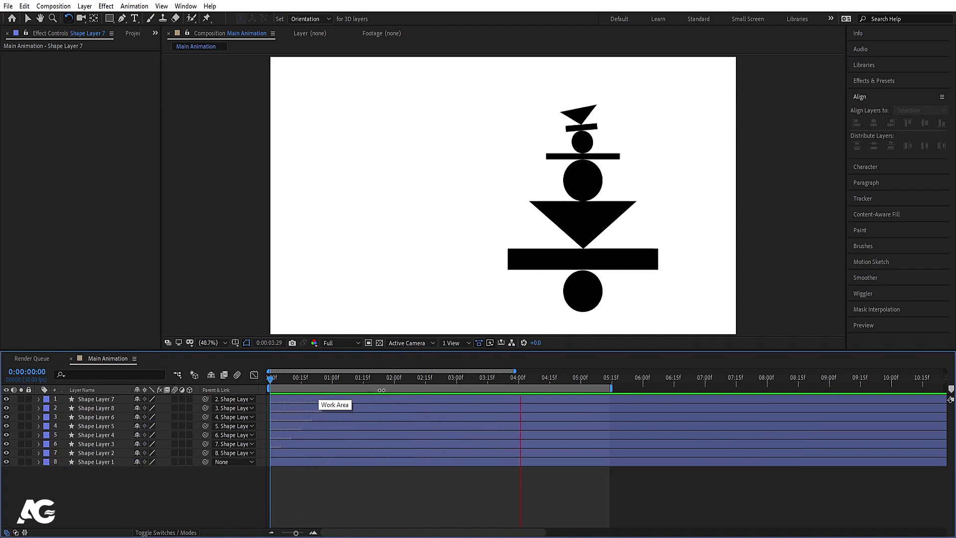
pyautogui.press('space')
pyautogui.click(201, 496)
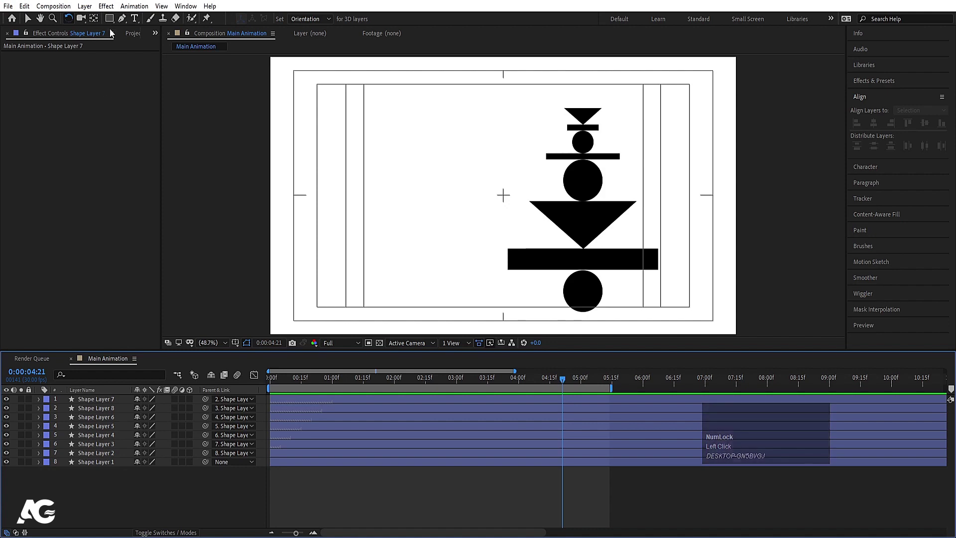
pyautogui.moveTo(114, 25); pyautogui.dragTo(102, 402)
# Align the ground bar to the composition's horizontal centre, preview the totem above it, then deselect
pyautogui.press('ctrl+alt+Home')
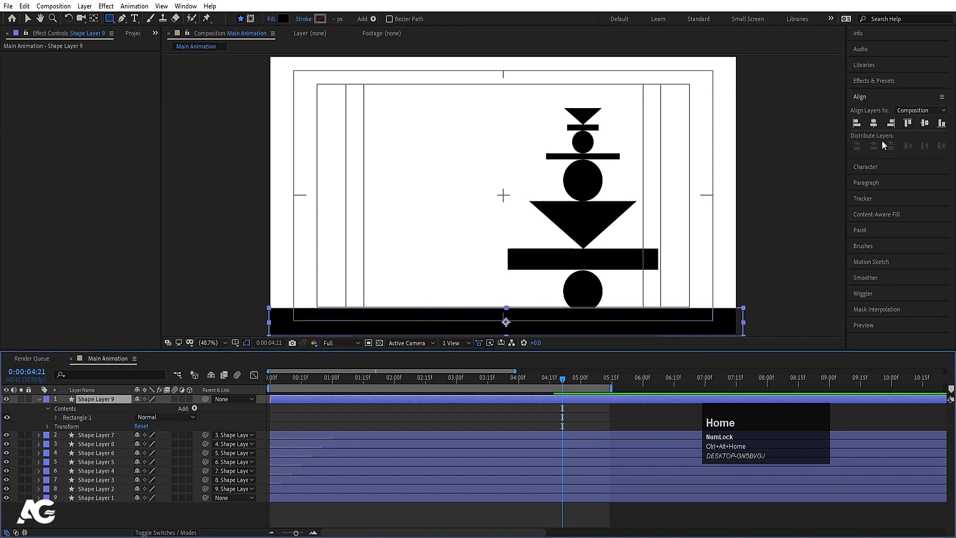
pyautogui.click(879, 127)
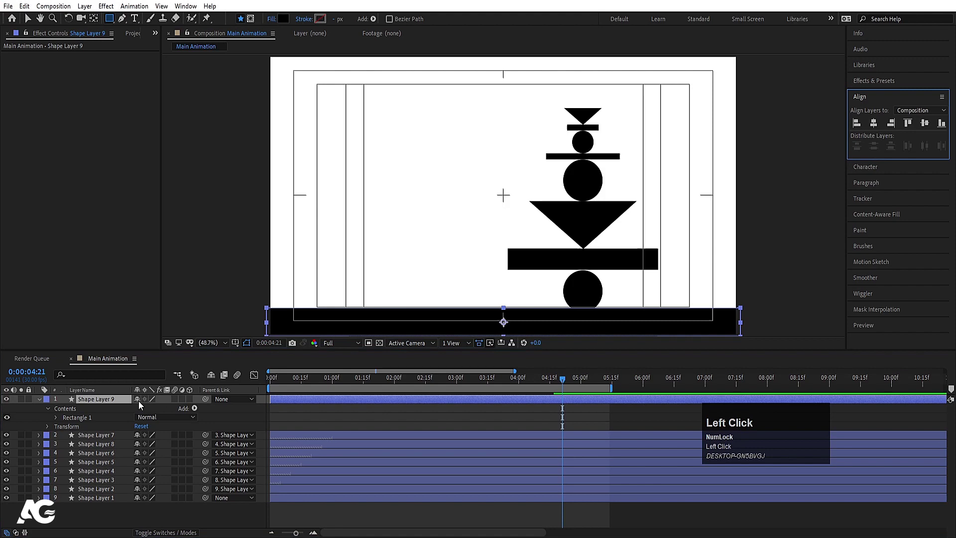
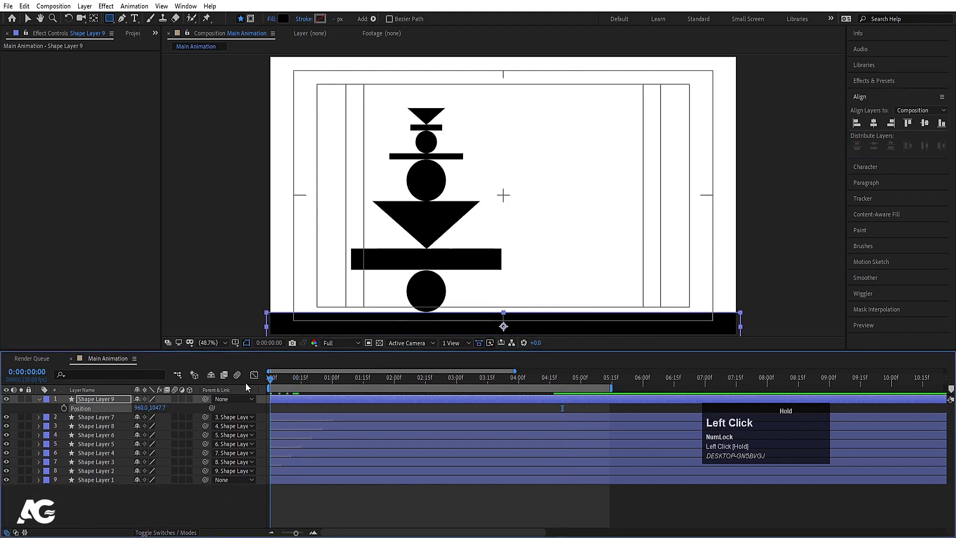
pyautogui.press('space')
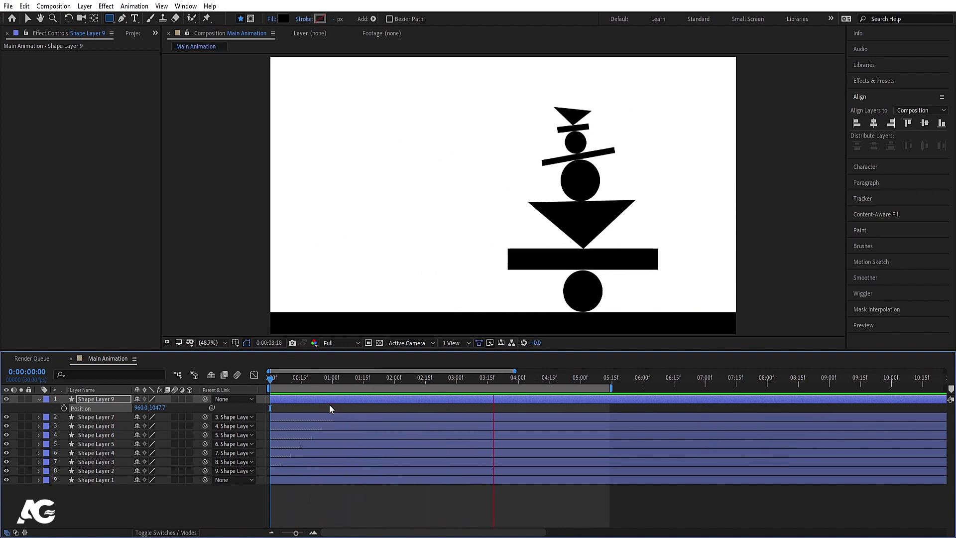
pyautogui.press('space')
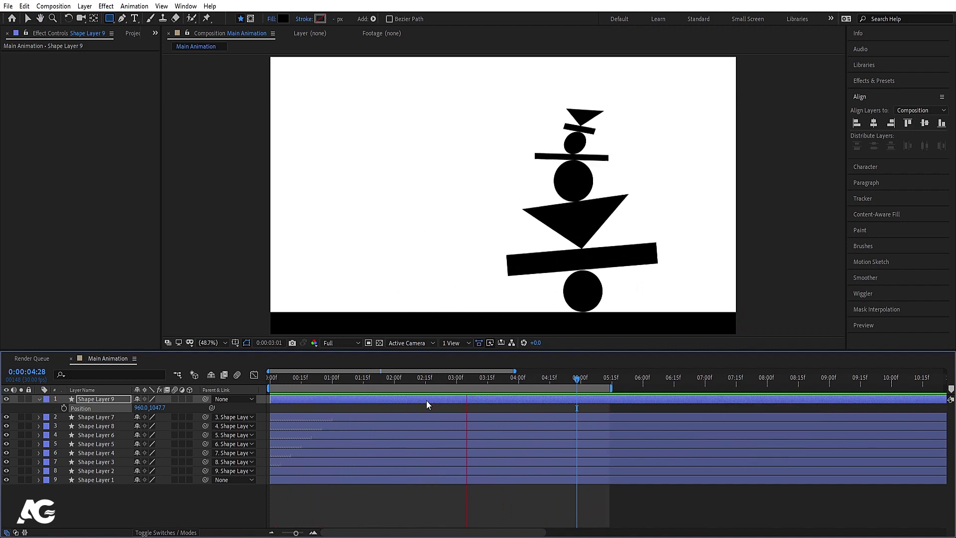
pyautogui.press('space')
pyautogui.click(522, 411)
# Collapse the layer properties and bring up the timeline's new-layer menu to add a Null Object
pyautogui.press('u')
pyautogui.write('uu')
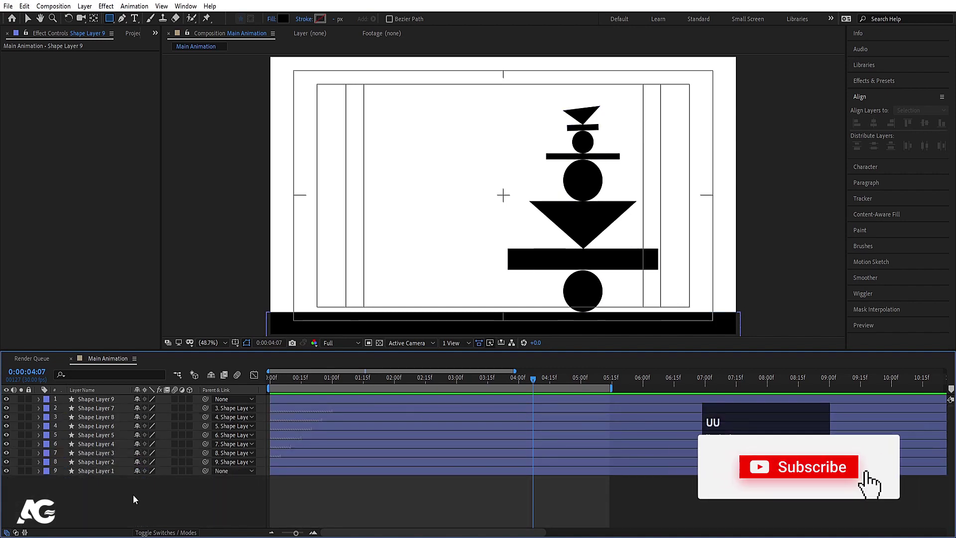
pyautogui.rightClick(135, 500)
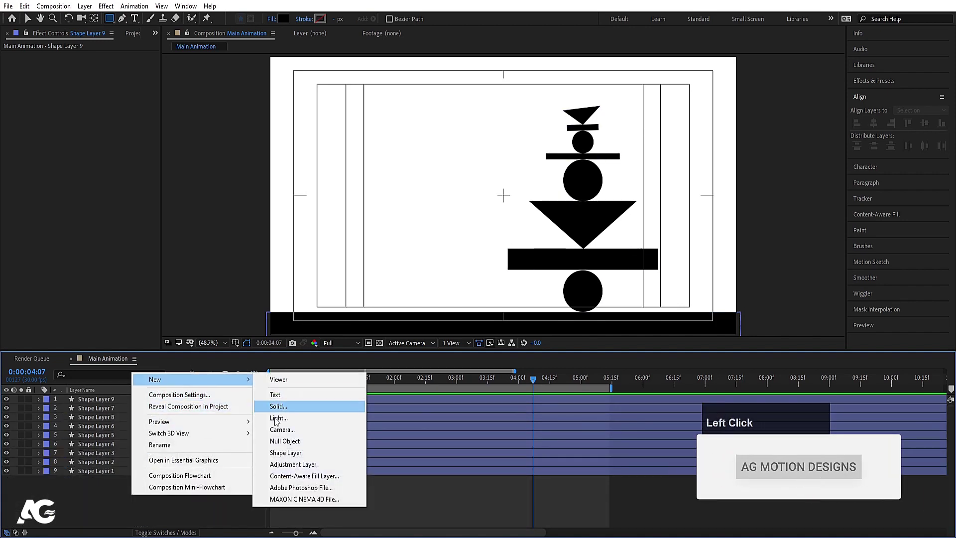
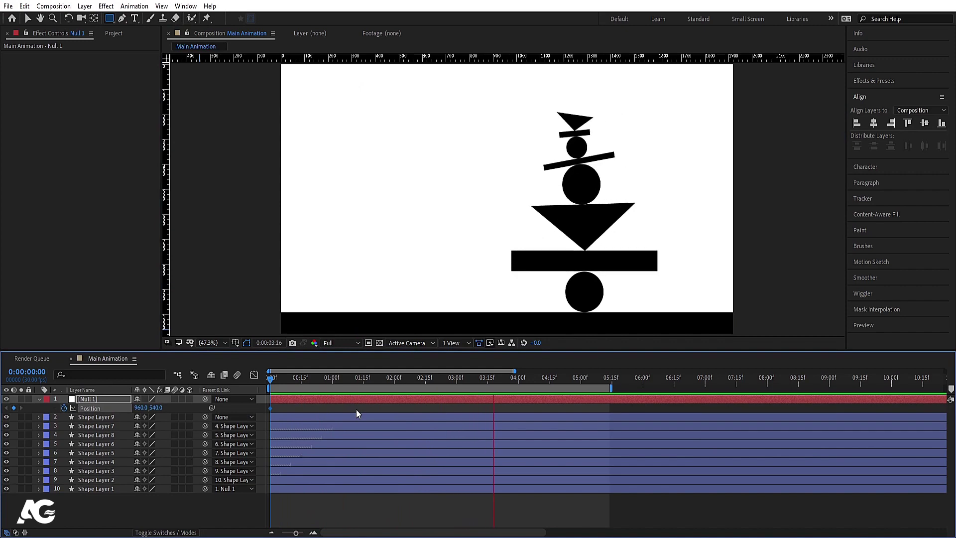
# Drag Null 1 left at a later frame so the totem slides in from the right, preview it, then deselect the null
pyautogui.press('space')
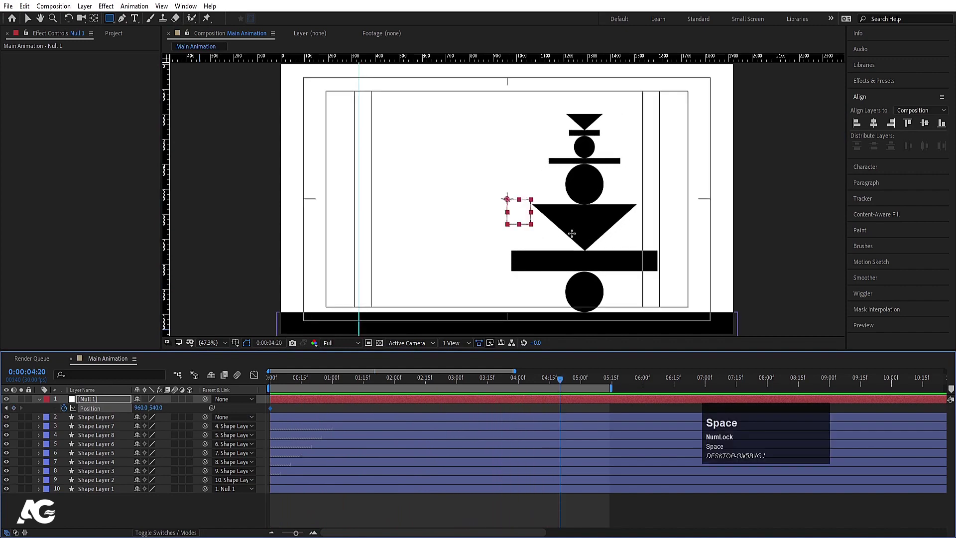
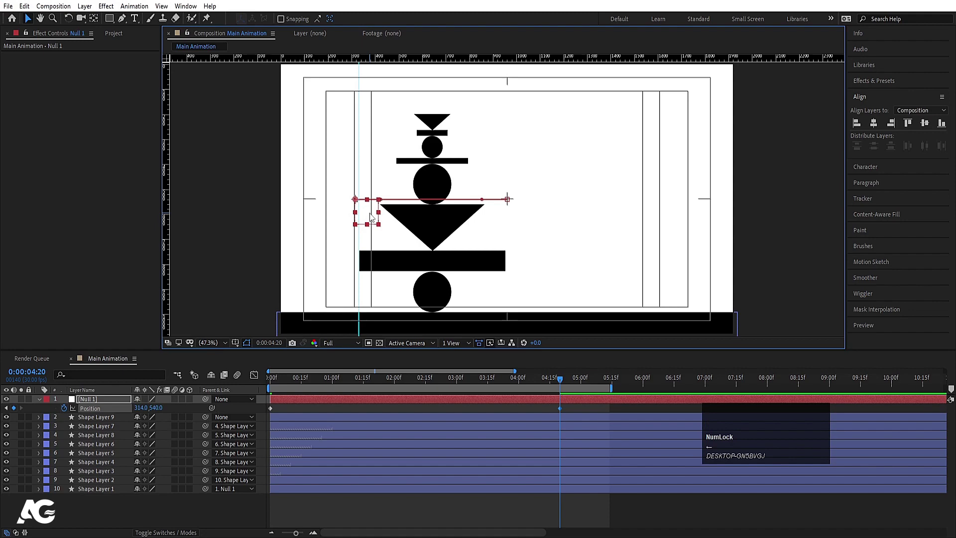
pyautogui.press('space')
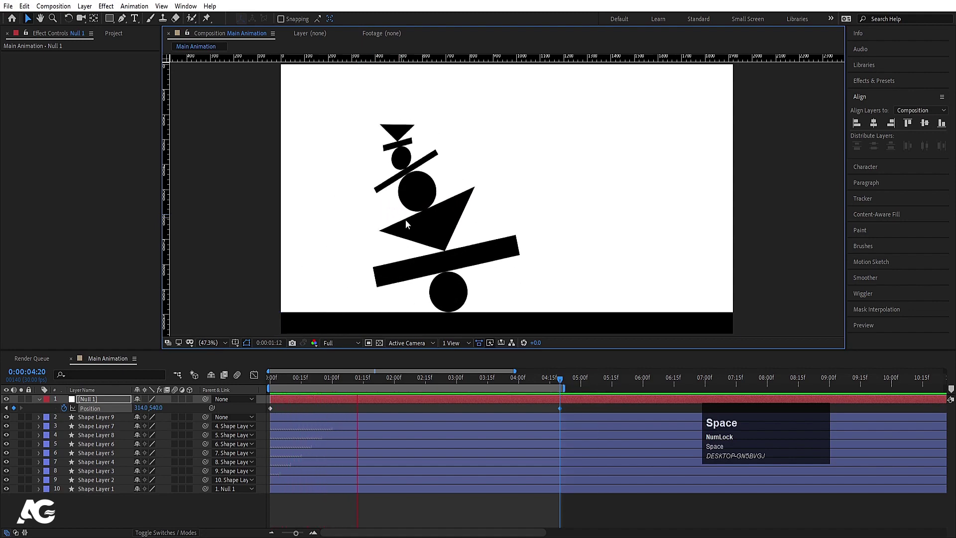
pyautogui.press('space')
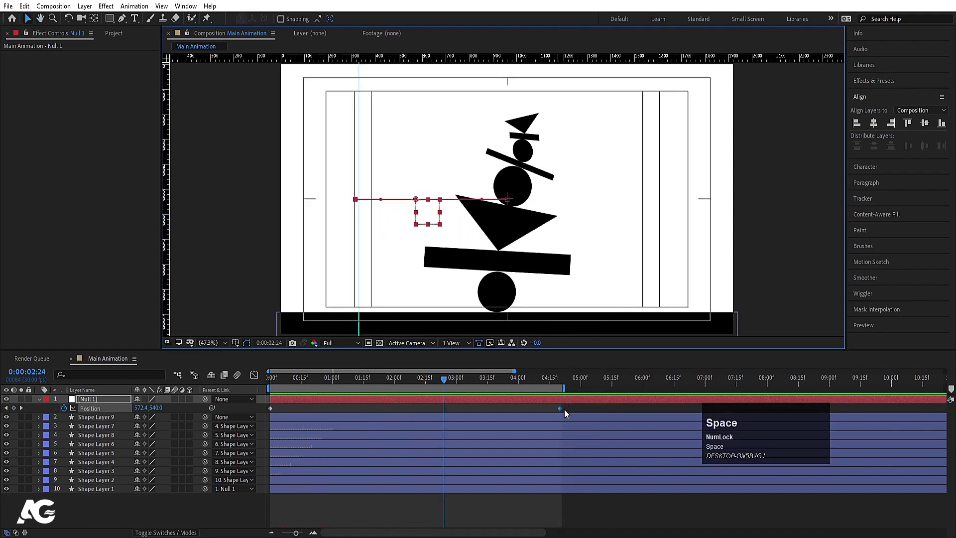
pyautogui.moveTo(565, 412); pyautogui.dragTo(203, 383)
pyautogui.press('space')
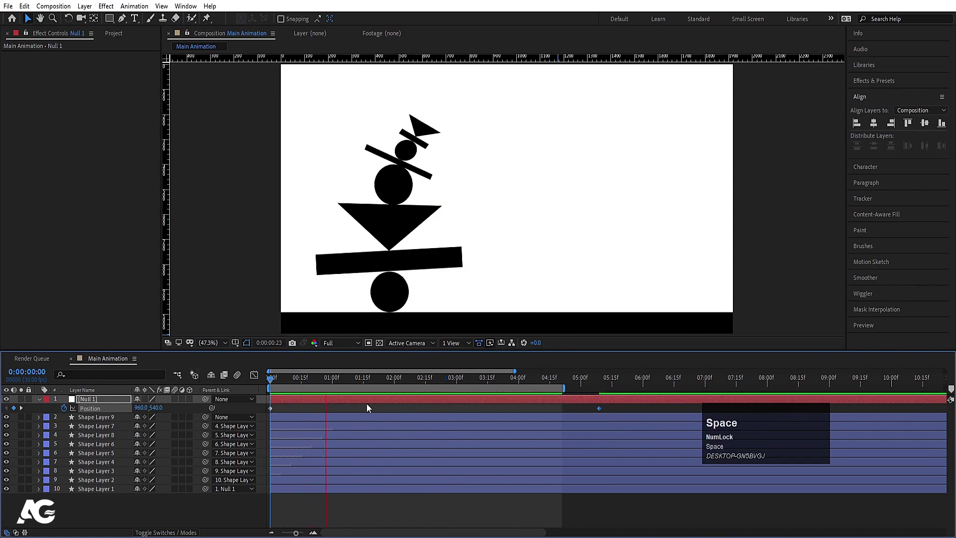
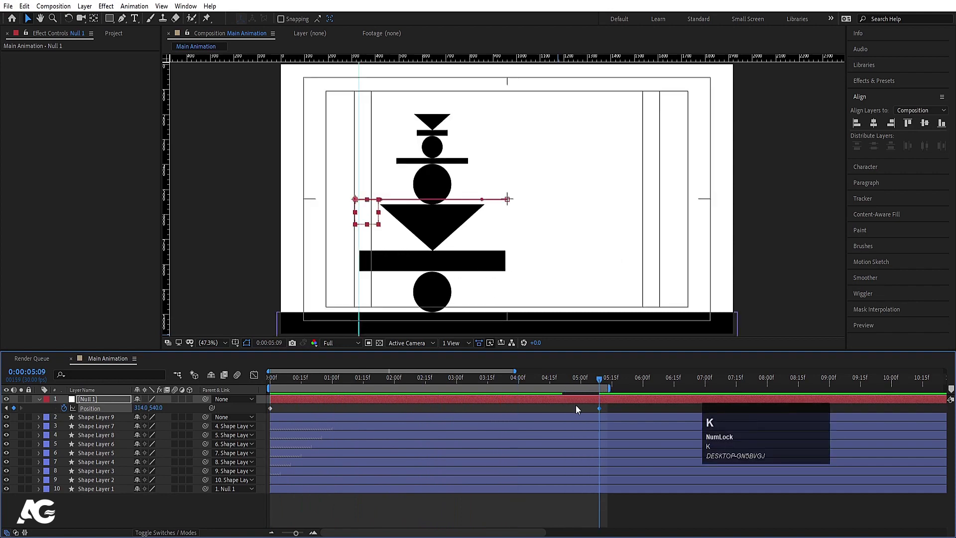
pyautogui.press('n')
pyautogui.press('space')
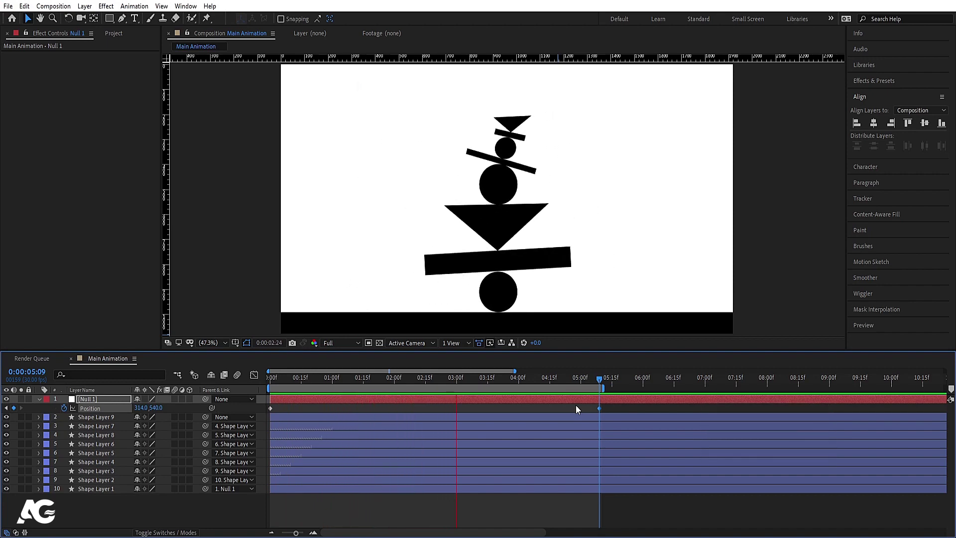
pyautogui.press('space')
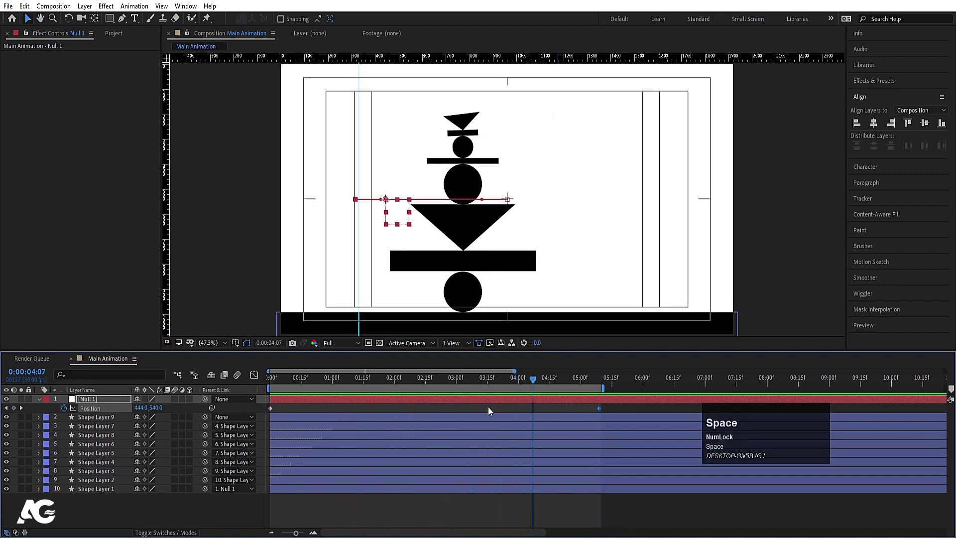
pyautogui.click(432, 412)
# Draw a slanted Pen line on a new shape layer and move that layer lower in the stack
pyautogui.press('u')
pyautogui.click(115, 497)
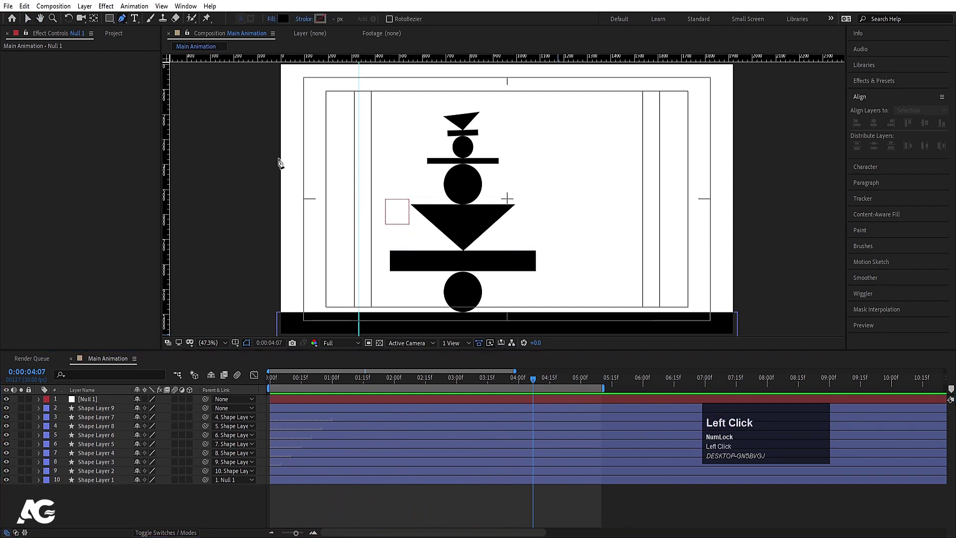
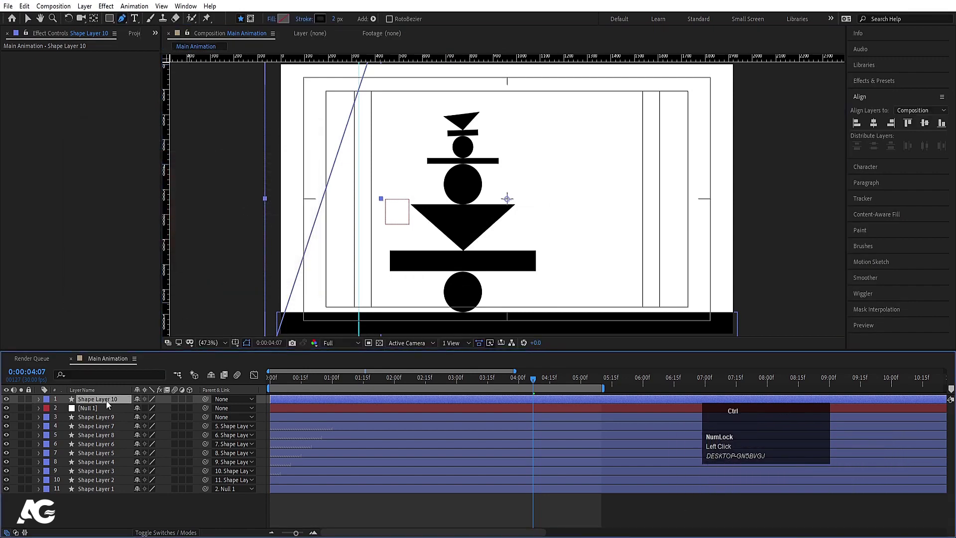
pyautogui.press('ctrl+alt+Home')
pyautogui.click(106, 460)
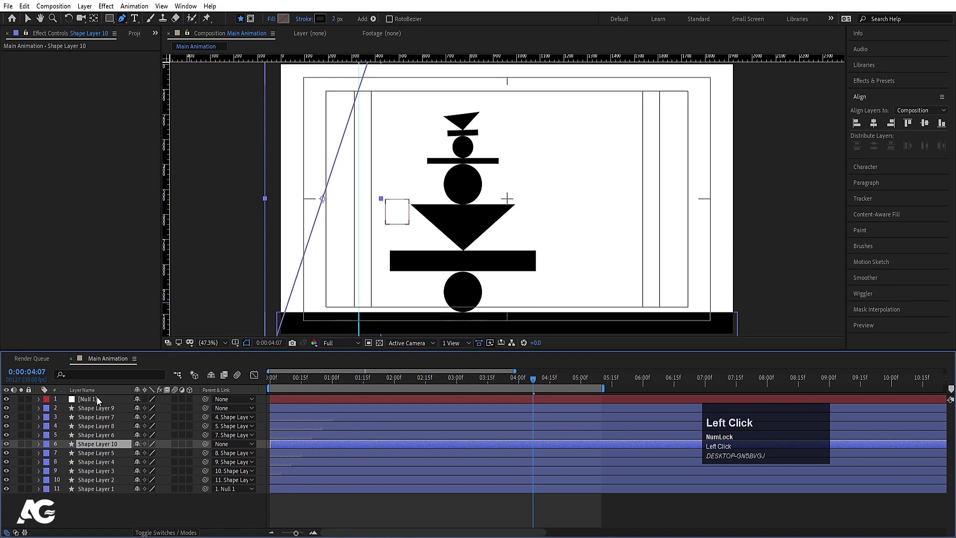
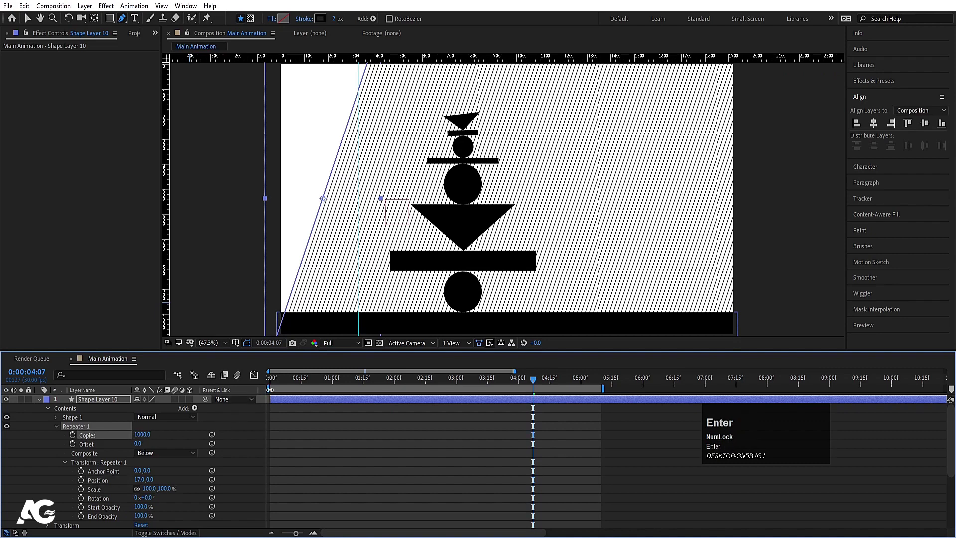
# Keyframe Shape Layer 10's Position at 0:00 and about 1:01 so the stripes slide sideways, then fit the view
pyautogui.click(286, 383)
pyautogui.press('p')
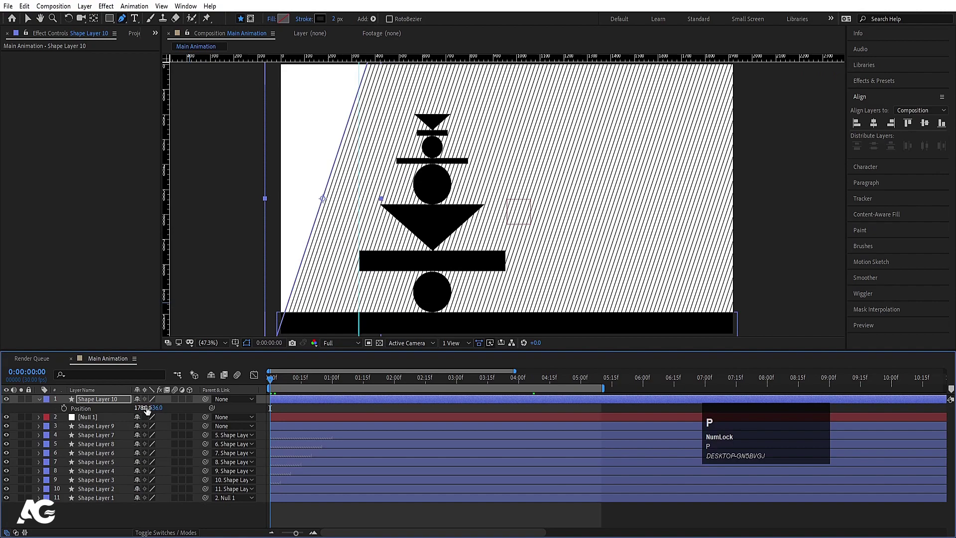
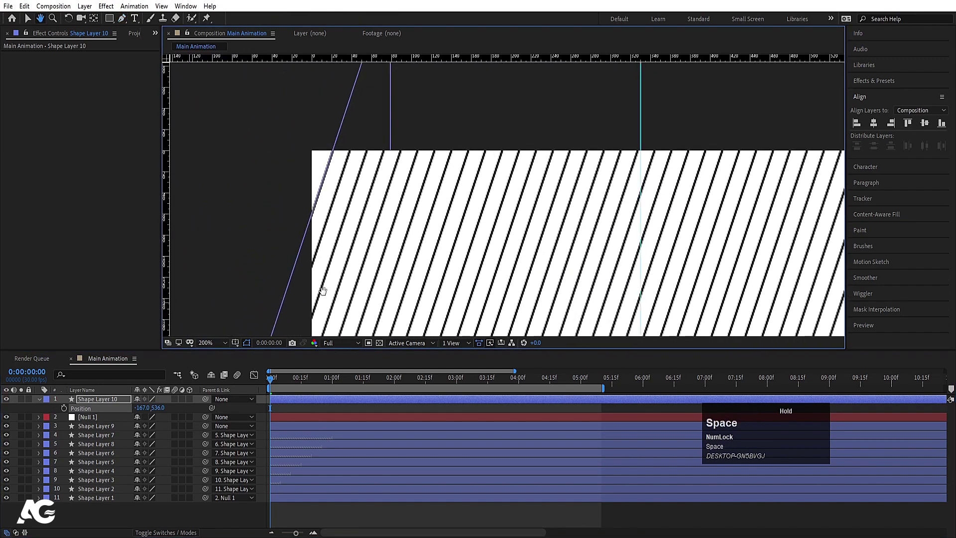
pyautogui.moveTo(283, 411); pyautogui.dragTo(58, 411)
pyautogui.press('Left')
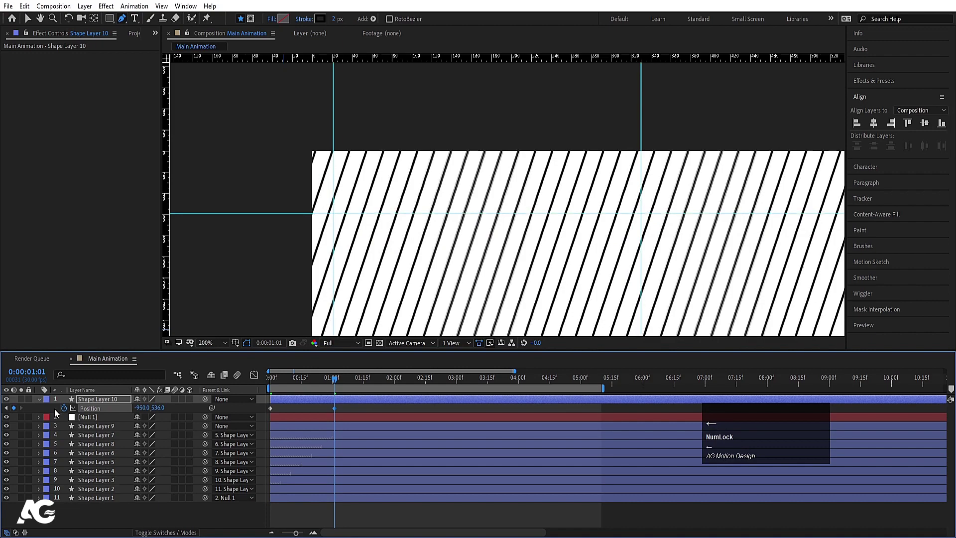
pyautogui.moveTo(337, 411); pyautogui.dragTo(299, 411)
pyautogui.press('u')
pyautogui.press('space')
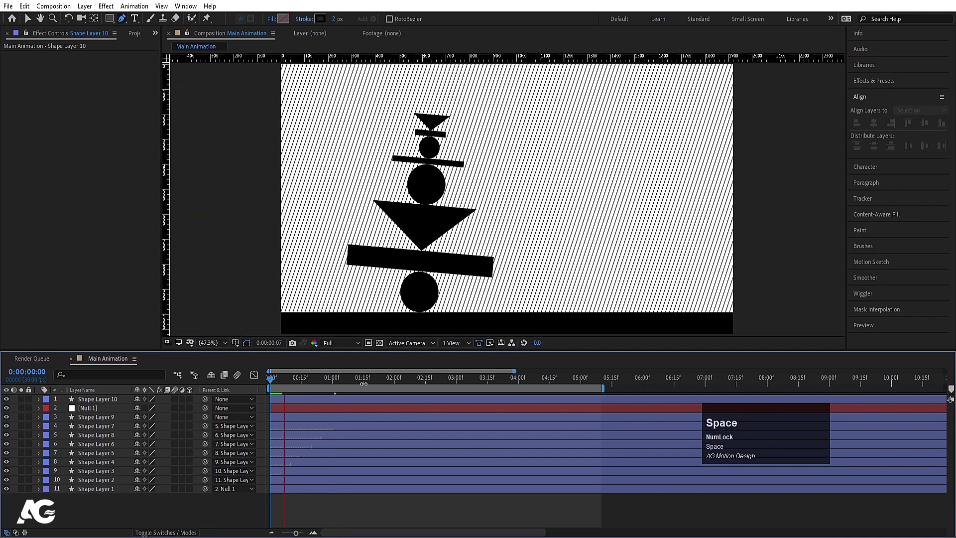
# Preview, then set the stripe layer's Opacity to 20% and play back the faint stripes
pyautogui.click(341, 347)
pyautogui.press('space')
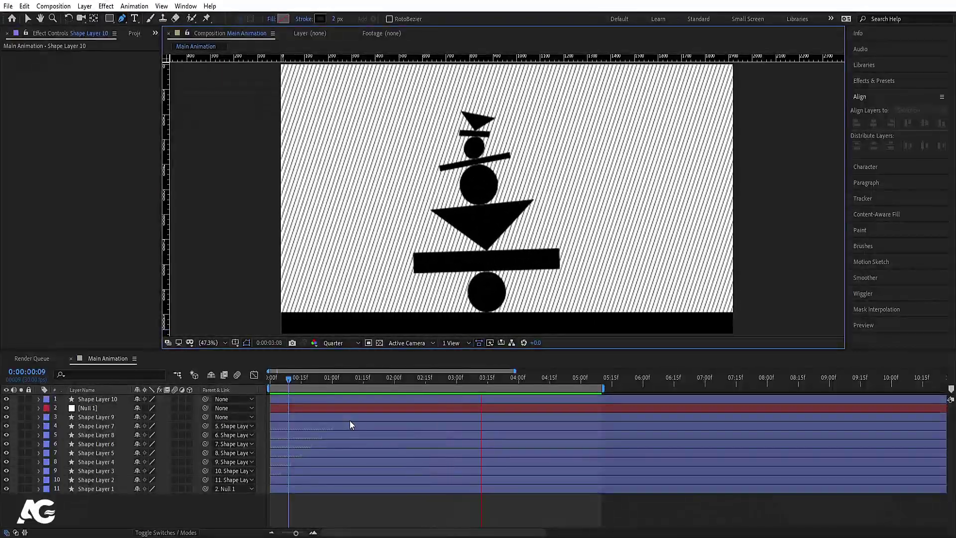
pyautogui.press('space')
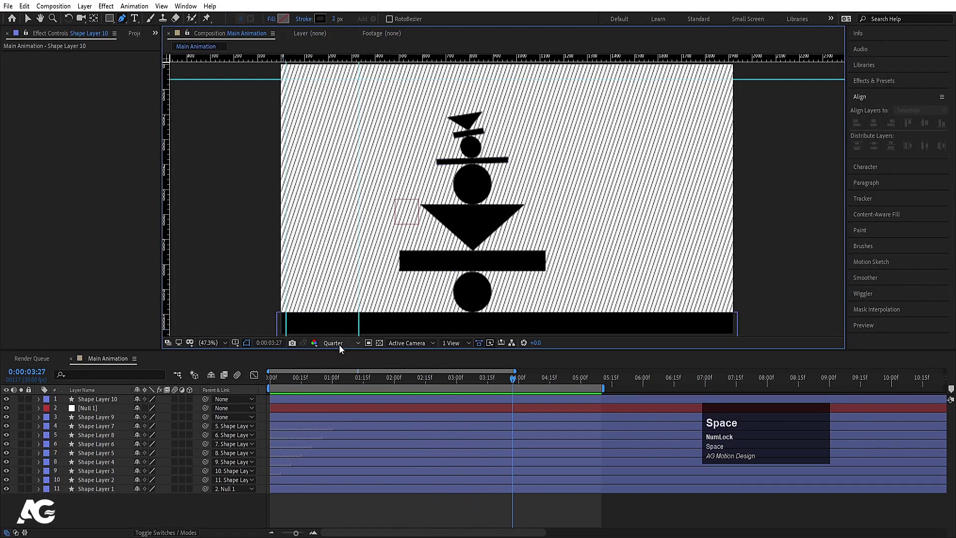
pyautogui.click(343, 347)
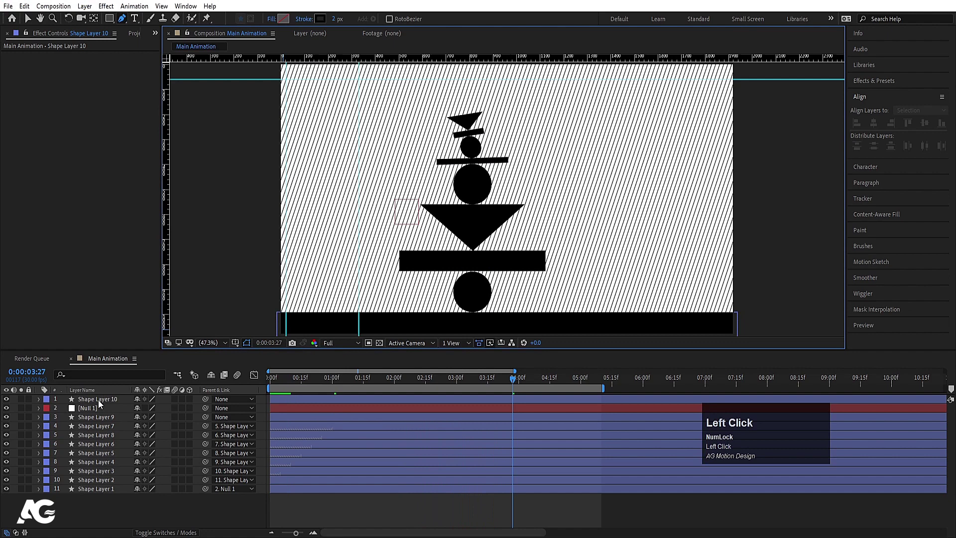
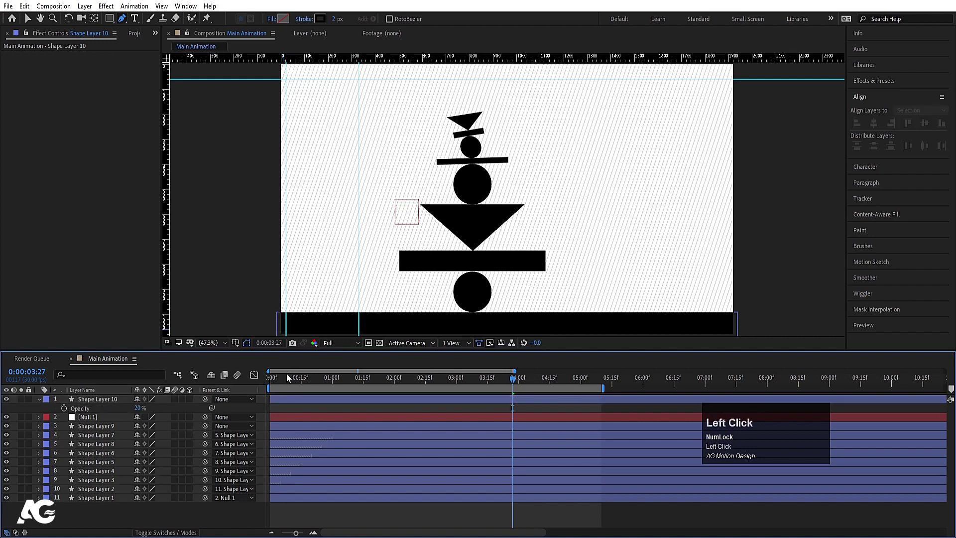
pyautogui.press('space')
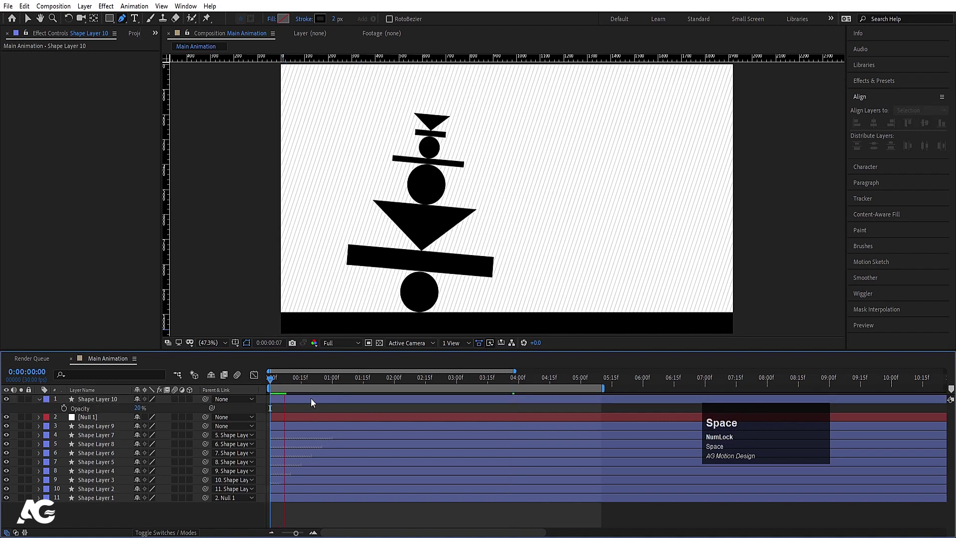
# Drag the stripe layer to the bottom of the stack, collapse properties and select the totem shapes for recolouring
pyautogui.moveTo(276, 383); pyautogui.dragTo(288, 409)
pyautogui.press('u')
pyautogui.write('uu')
pyautogui.moveTo(118, 402); pyautogui.dragTo(292, 30)
pyautogui.press('v')
pyautogui.moveTo(363, 23); pyautogui.dragTo(106, 470)
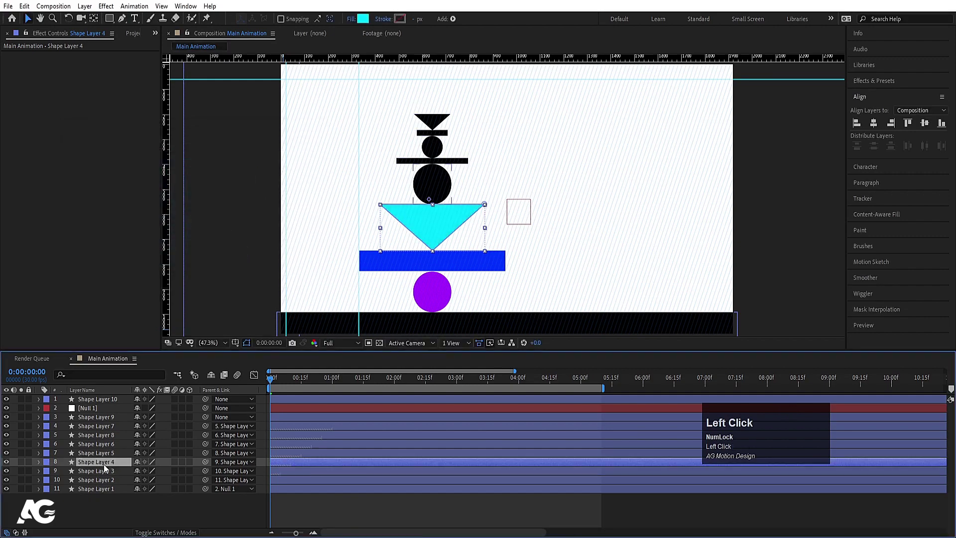
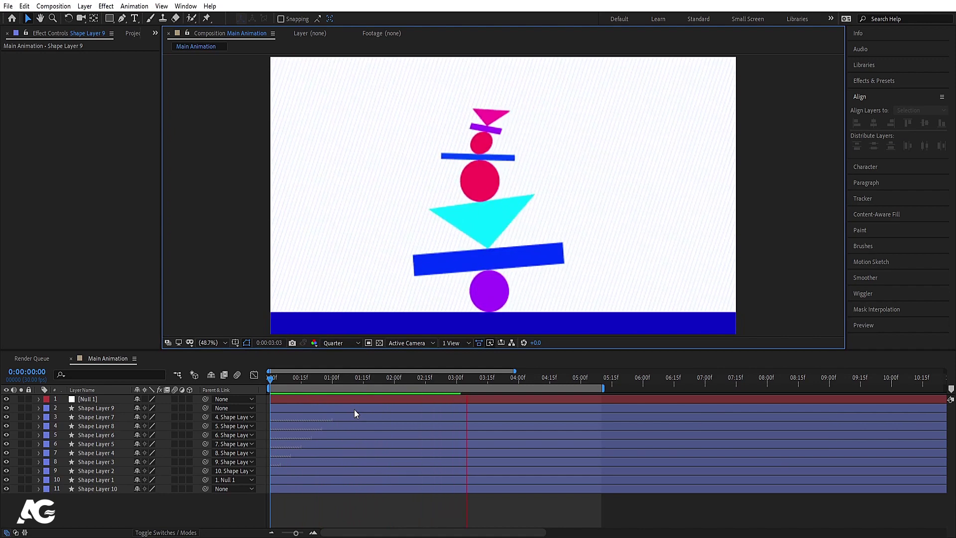
# Preview the coloured animation and select the stripe layer in the timeline
pyautogui.press('space')
pyautogui.moveTo(295, 381); pyautogui.dragTo(447, 434)
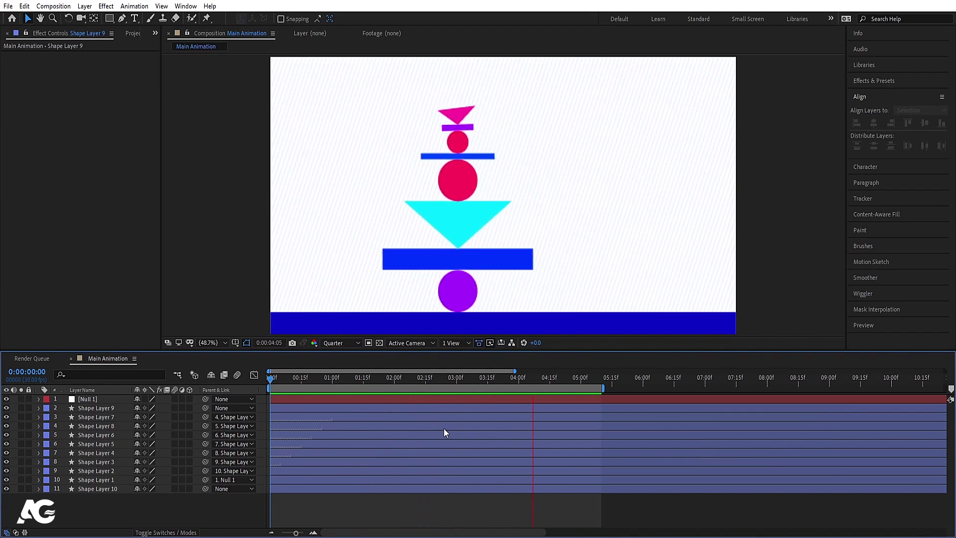
pyautogui.press('space')
pyautogui.click(341, 348)
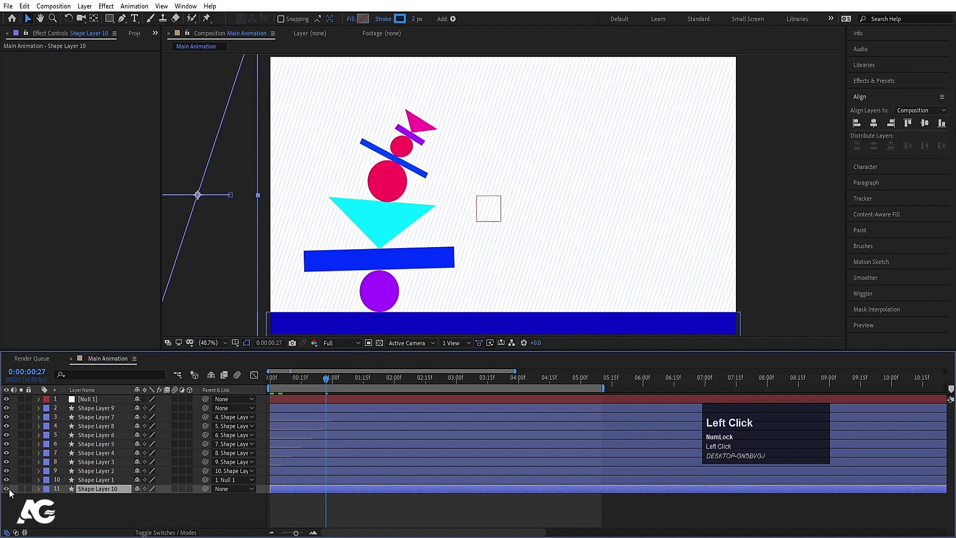
pyautogui.press('space')
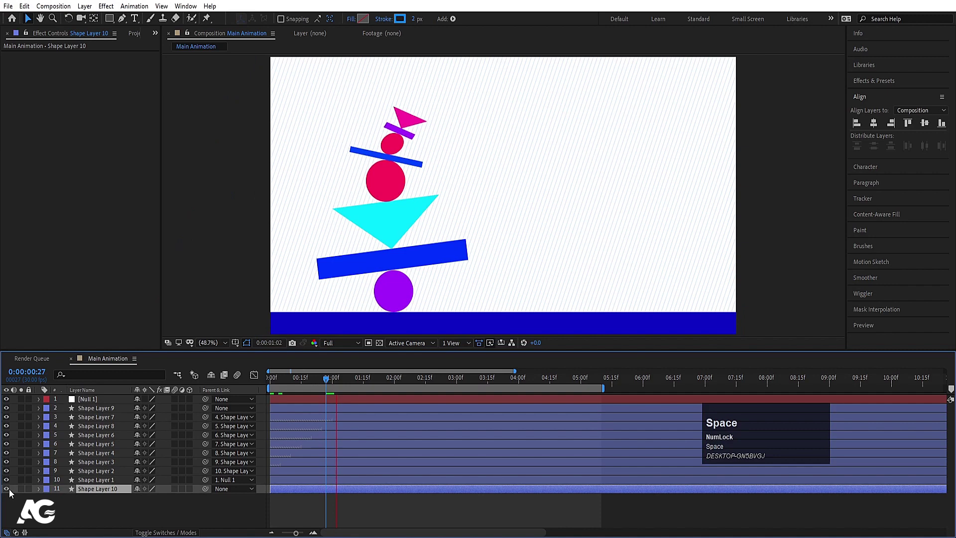
pyautogui.press('space')
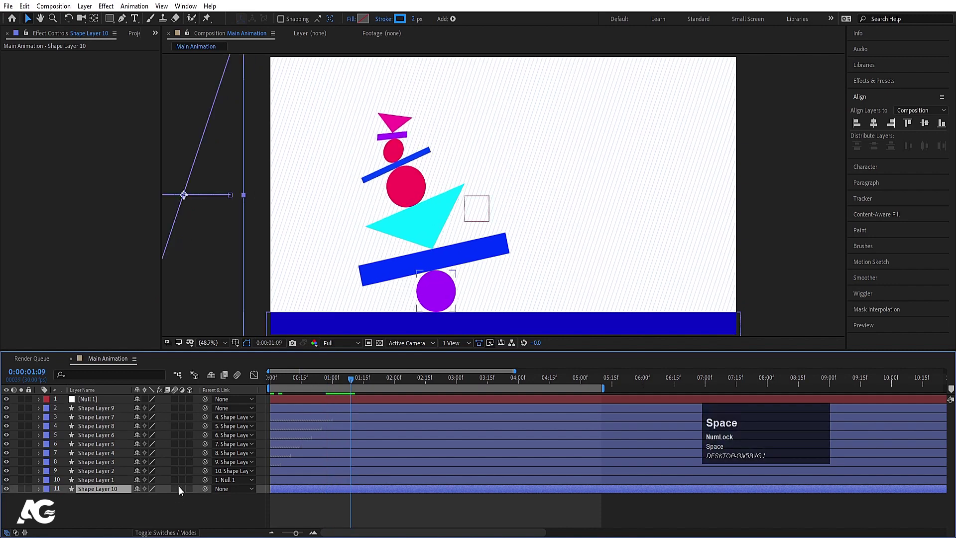
# Select all layers, enable composition Motion Blur, preview, and begin a new solid
pyautogui.press('ctrl+a')
pyautogui.click(178, 486)
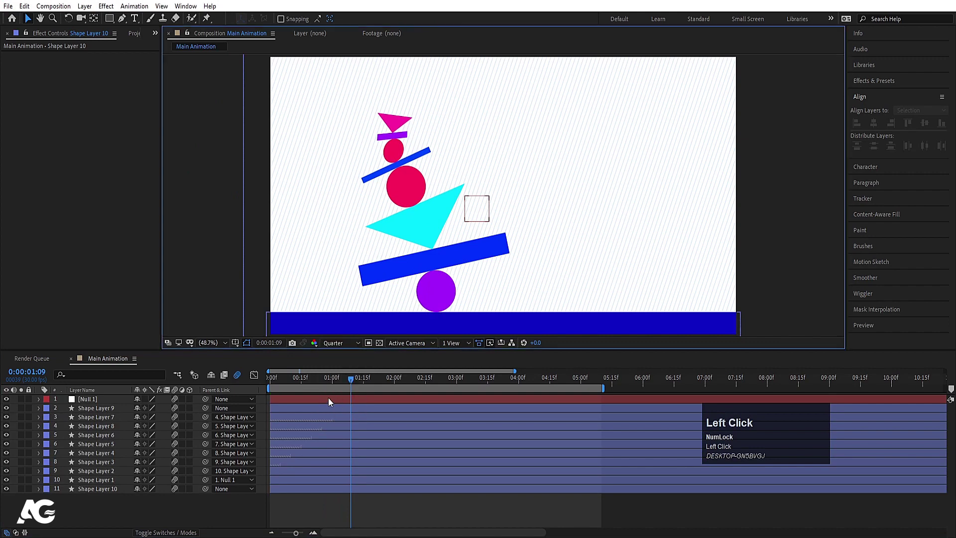
pyautogui.press('space')
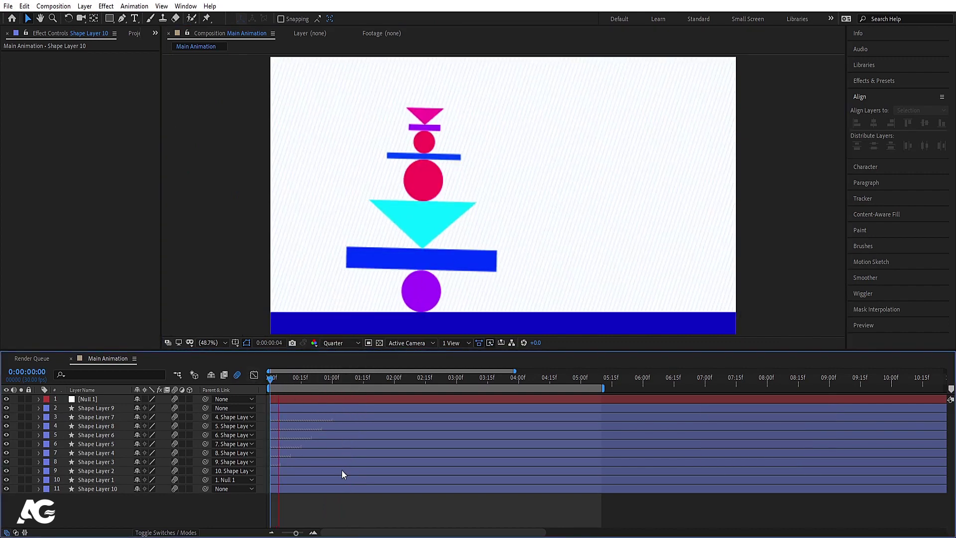
pyautogui.press('space')
pyautogui.click(276, 381)
pyautogui.press('space')
# Confirm the comp-size white solid and drag it to the bottom of the stack
pyautogui.click(402, 381)
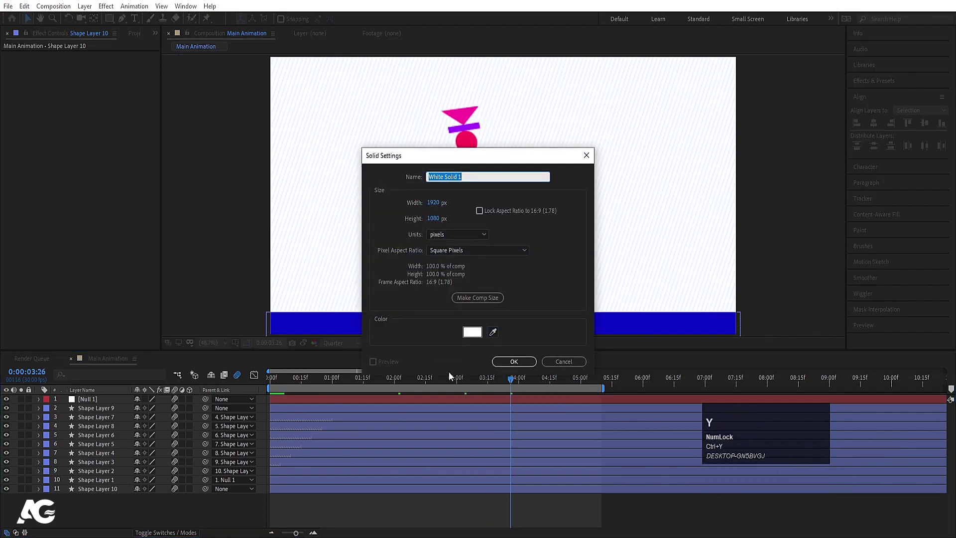
pyautogui.moveTo(117, 401); pyautogui.dragTo(578, 382)
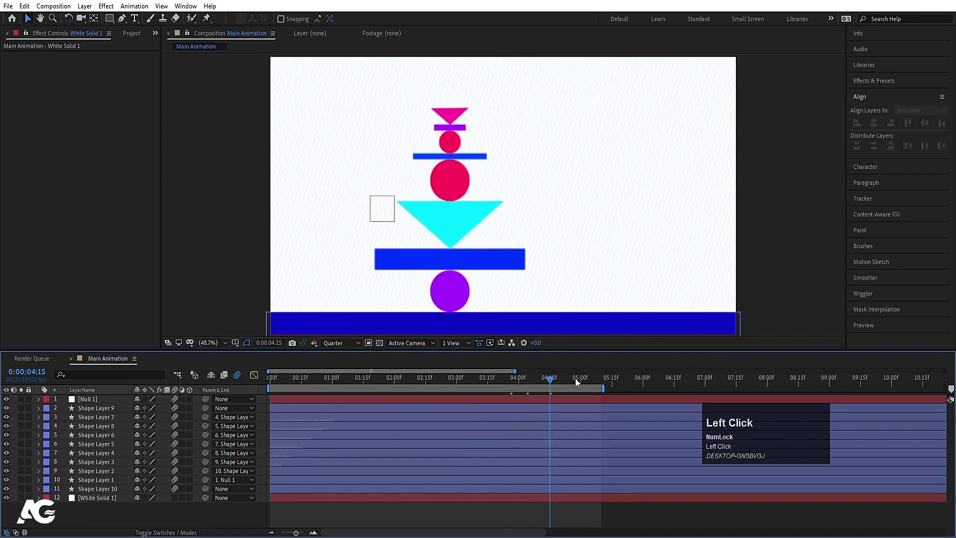